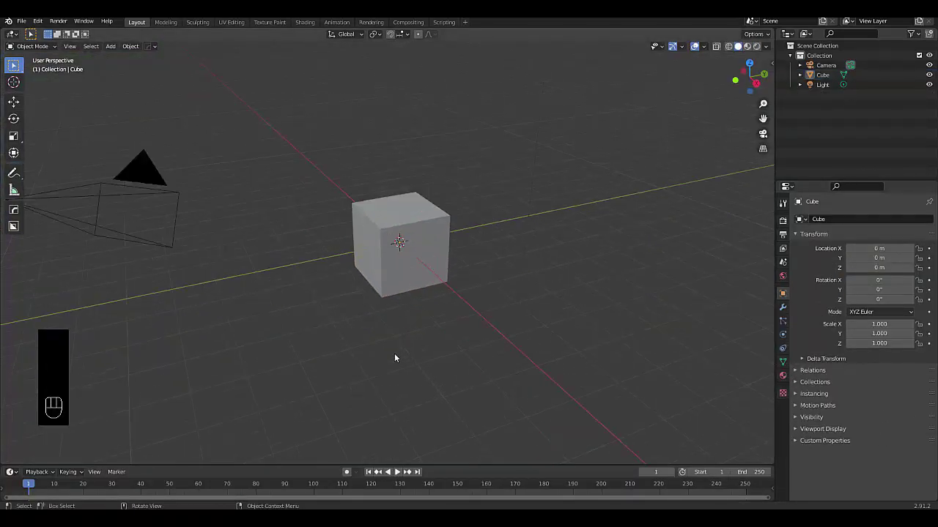
Select the default cube and add a cylinder mesh from the Shift+A add menu
click(413, 252)
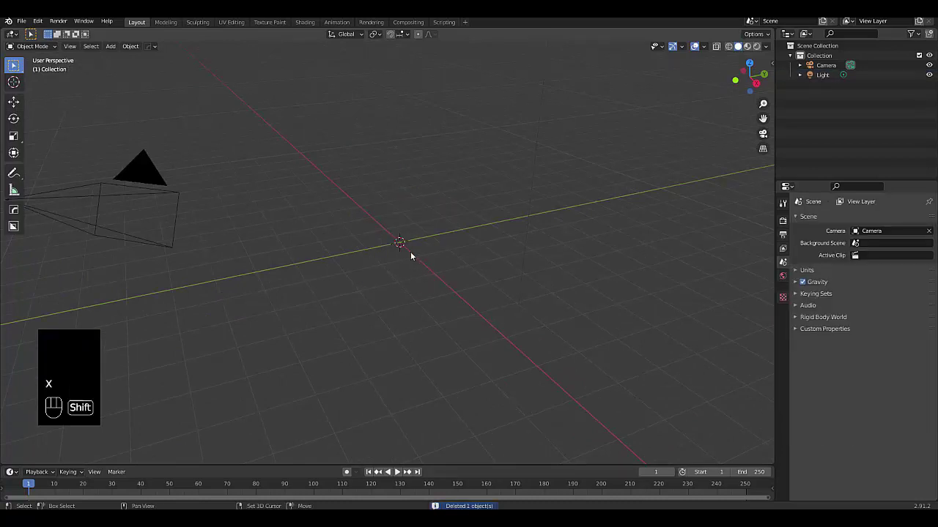
key(shift+a)
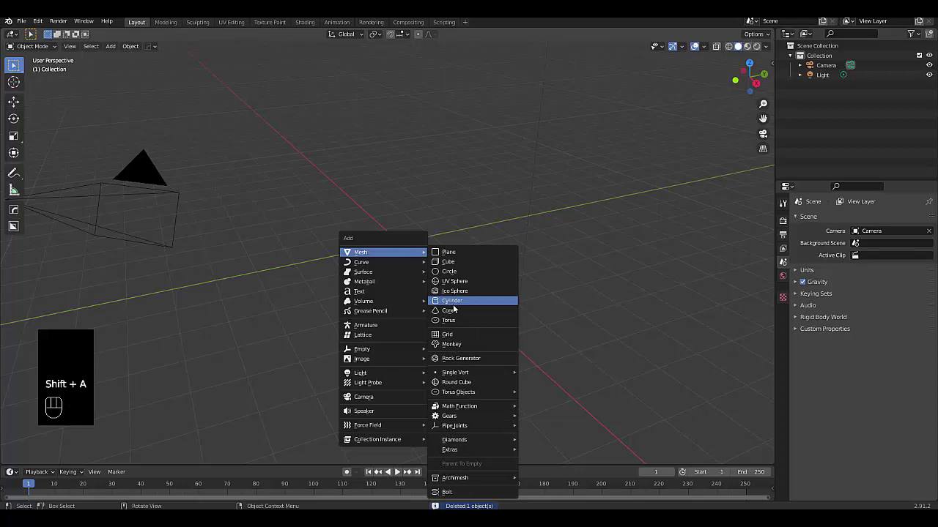
click(72, 457)
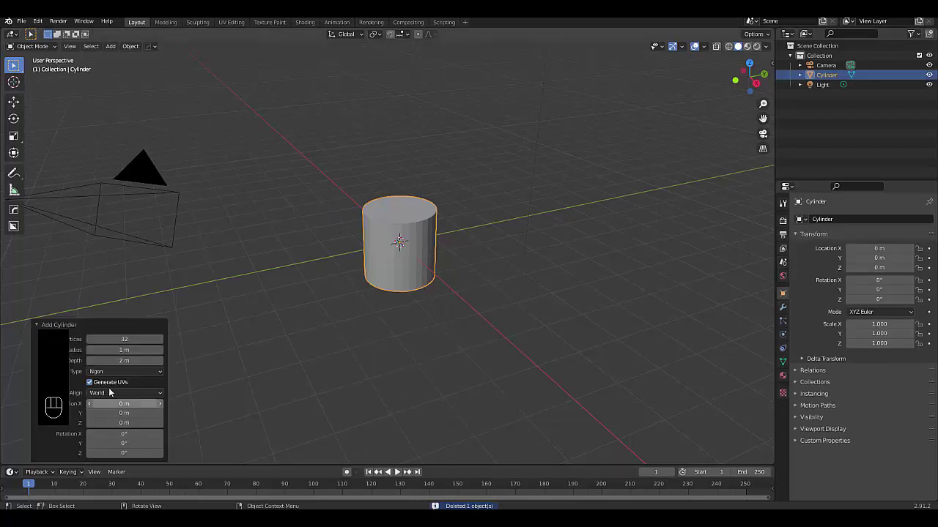
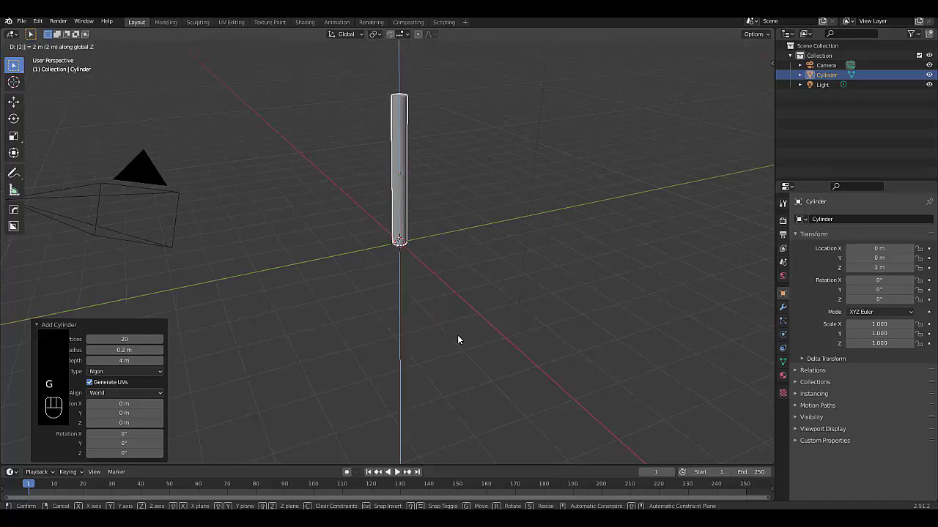
Show the cylinder's mesh data properties in front view and enter Edit Mode with the sidebar hidden
key(KP_1)
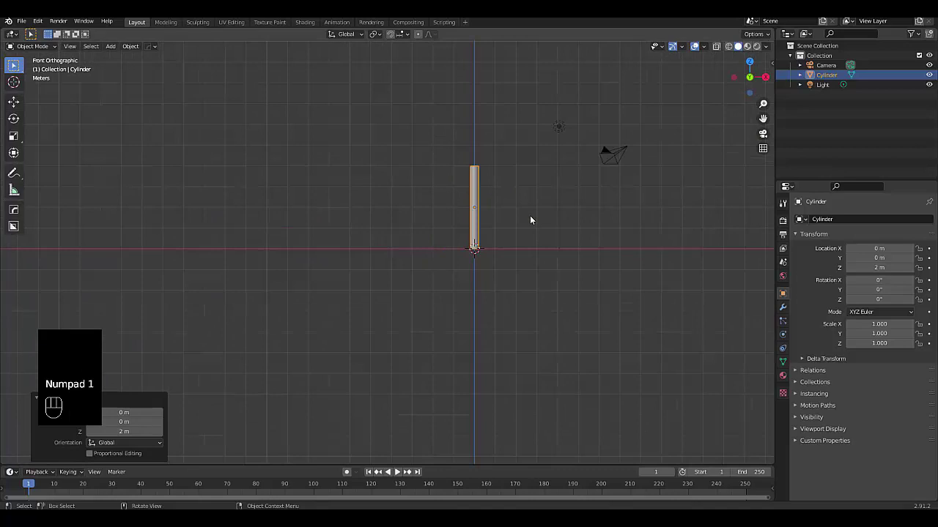
click(421, 237)
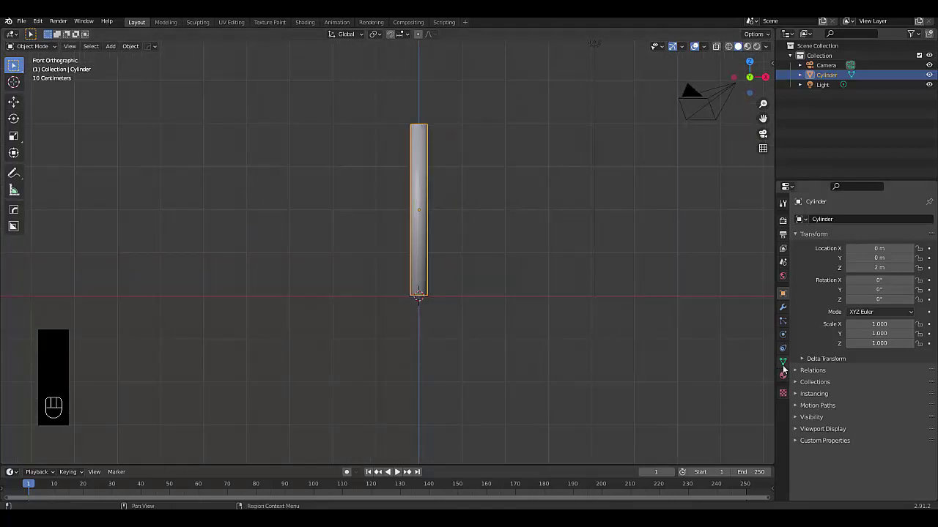
click(789, 360)
click(825, 388)
click(850, 400)
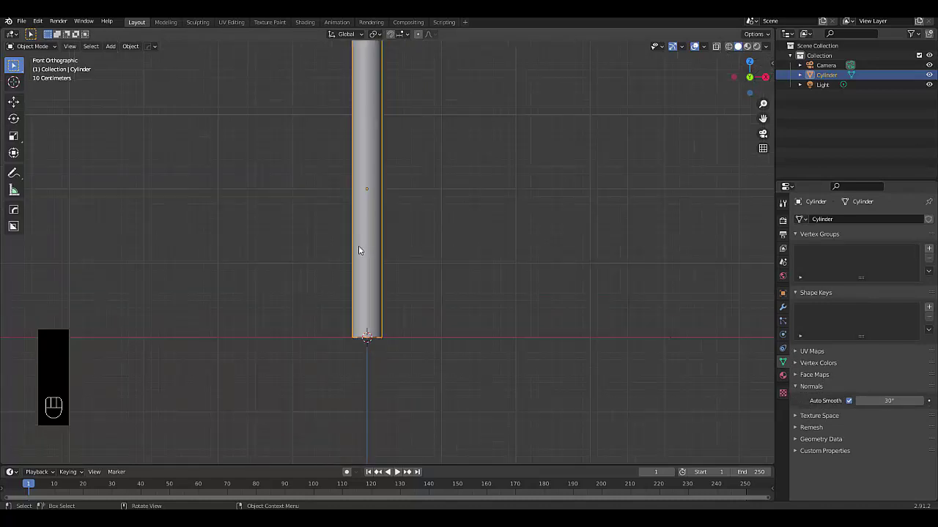
key(Tab)
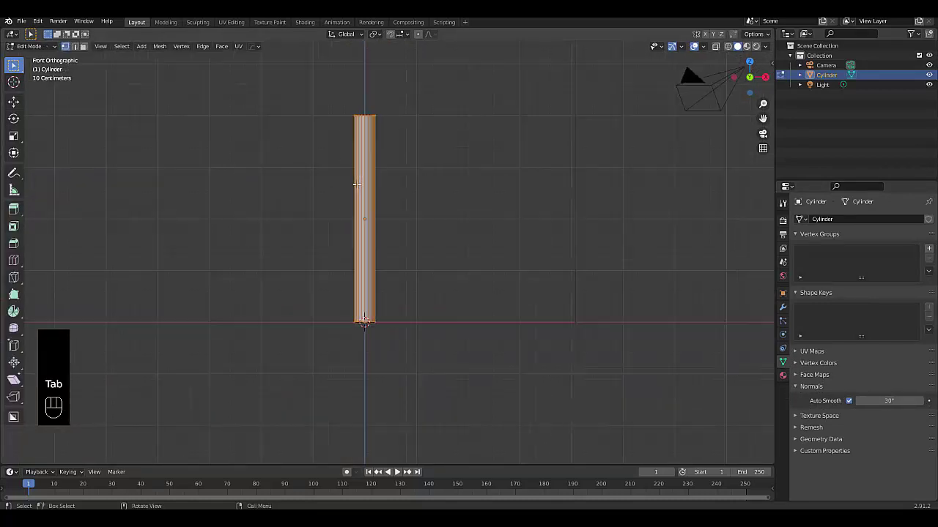
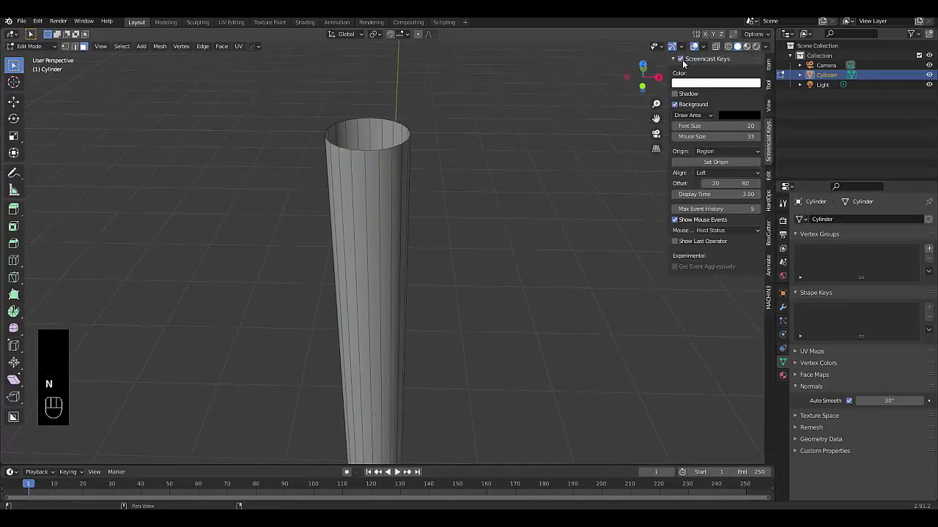
key(n)
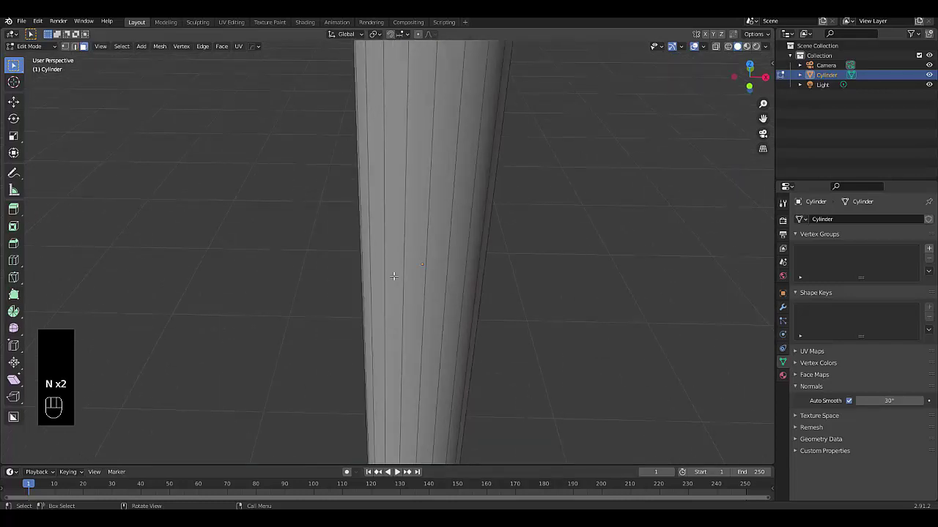
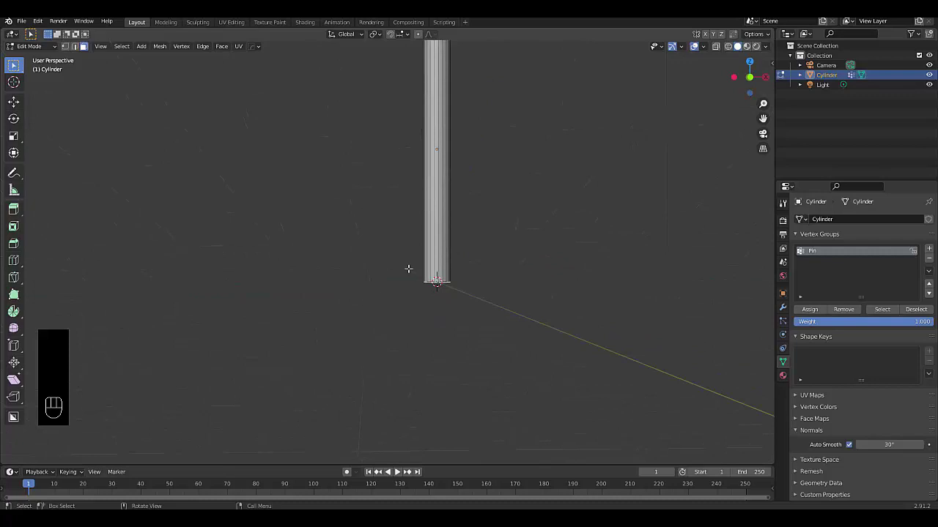
Add a loop cut of 17 horizontal rings along the tube from the front view
key(KP_1)
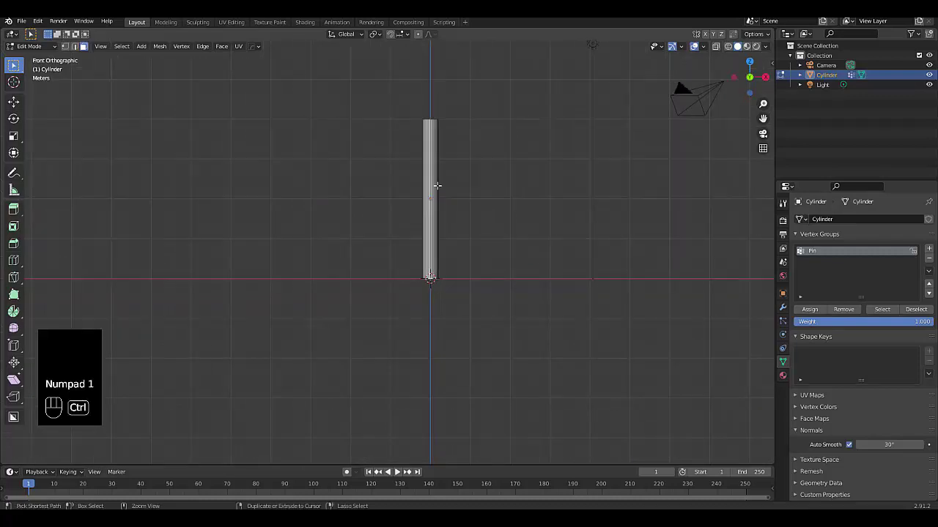
key(ctrl+r)
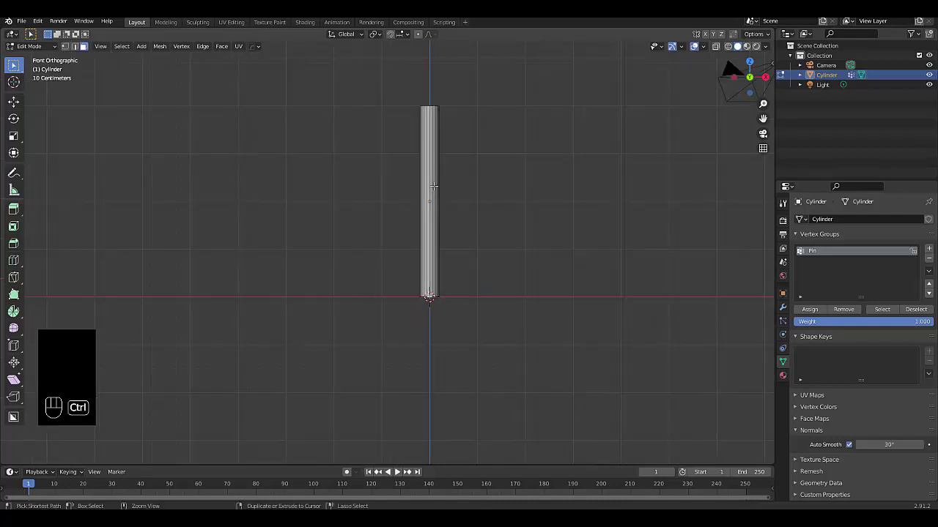
key(ctrl+r)
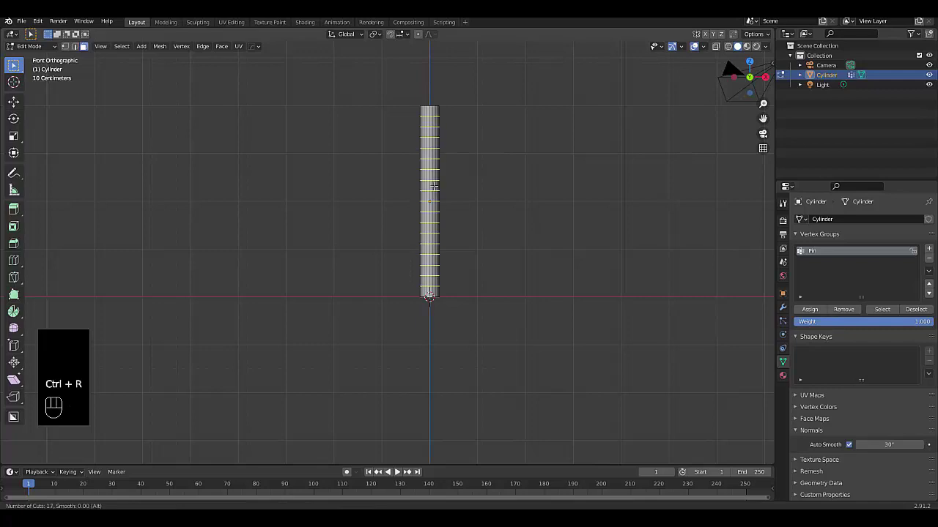
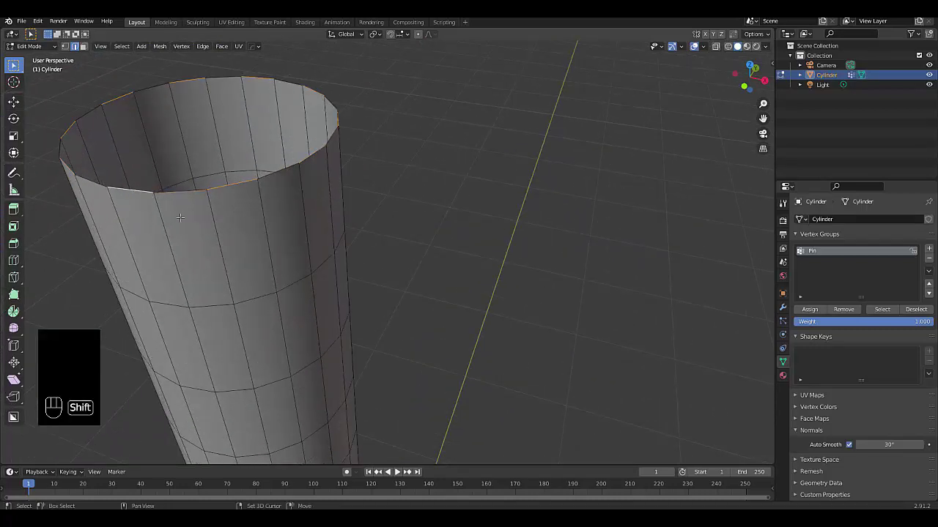
Extrude the tube's top ring upward about 30 cm, checking front and side views
key(KP_1)
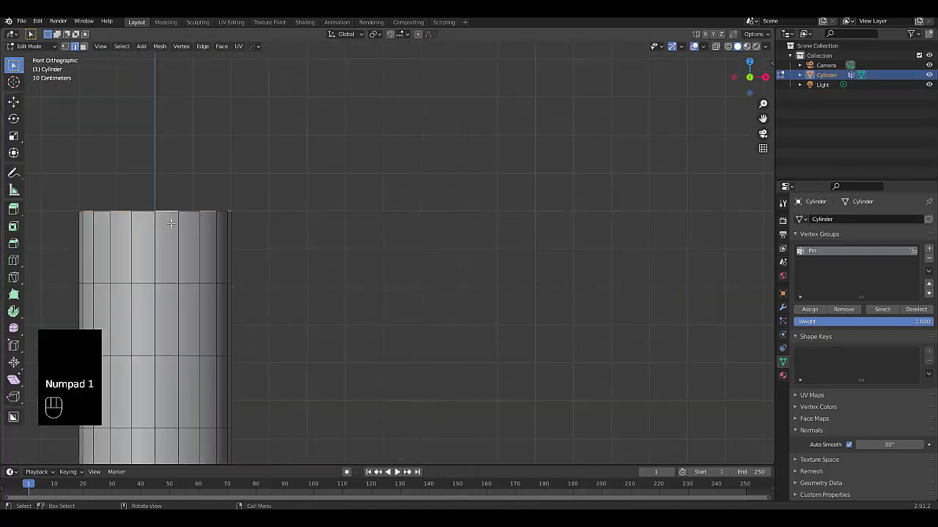
key(e)
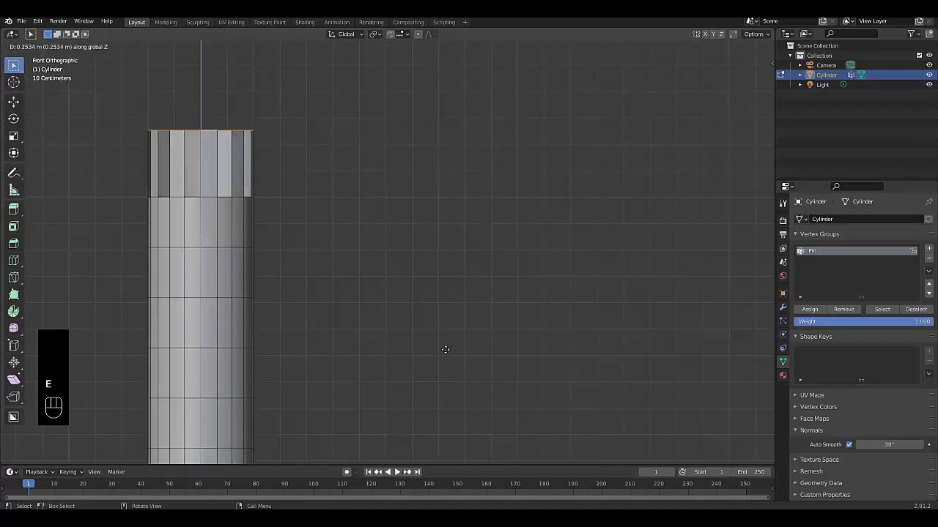
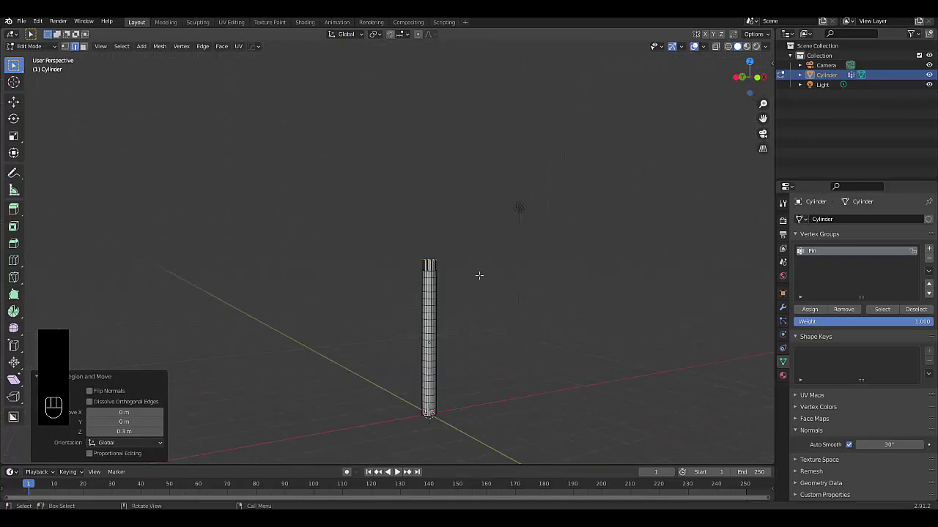
key(KP_1)
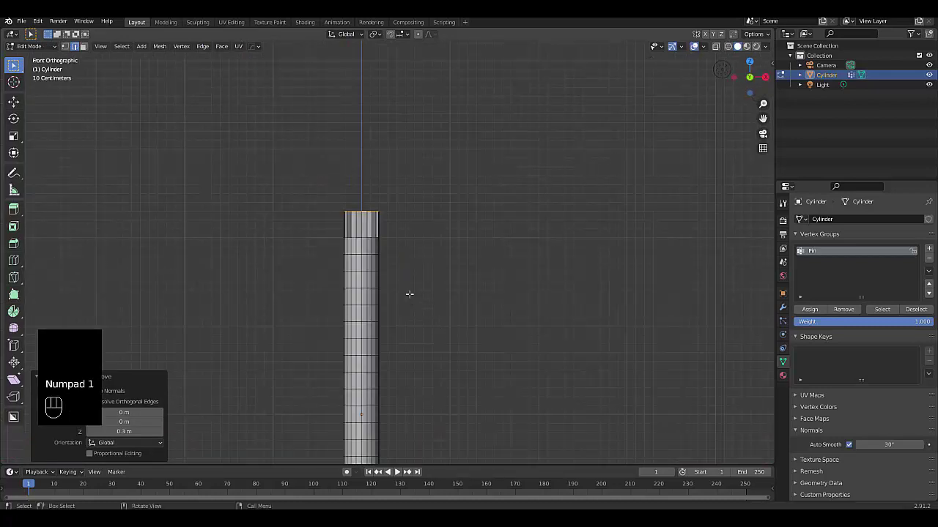
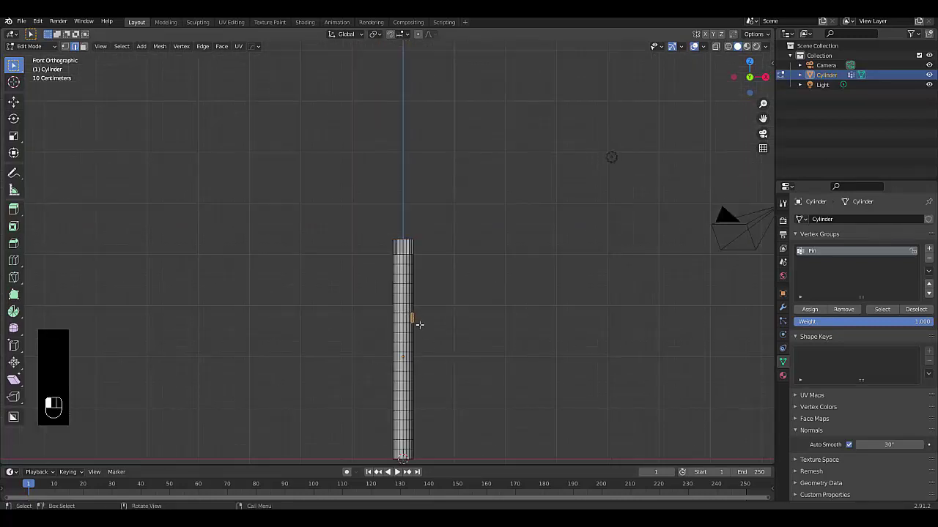
key(KP_3)
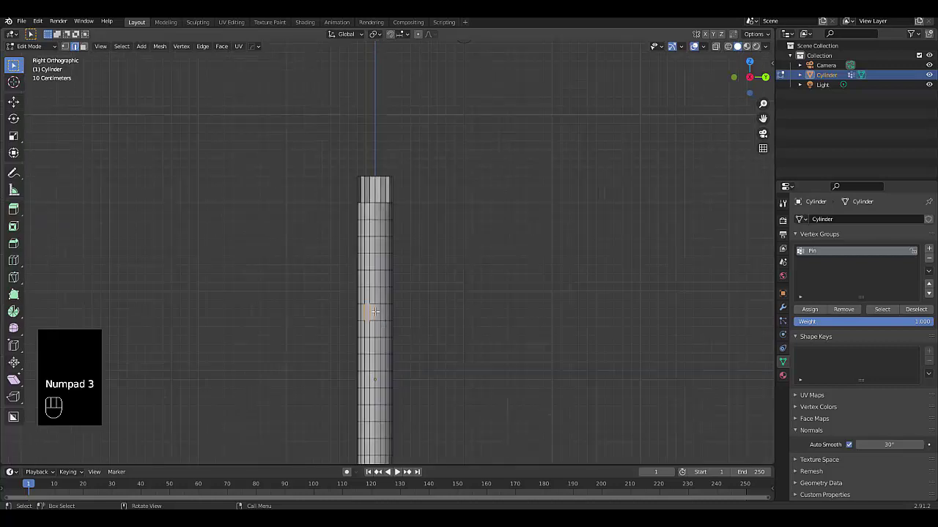
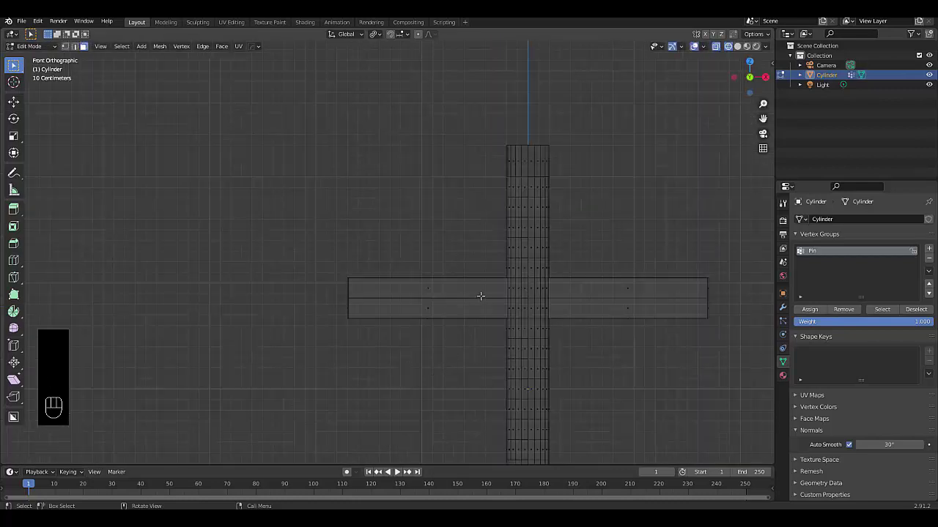
Taper the arm's outer end and round its joining loop to a circle with To Sphere at 1.0
key(ctrl+r)
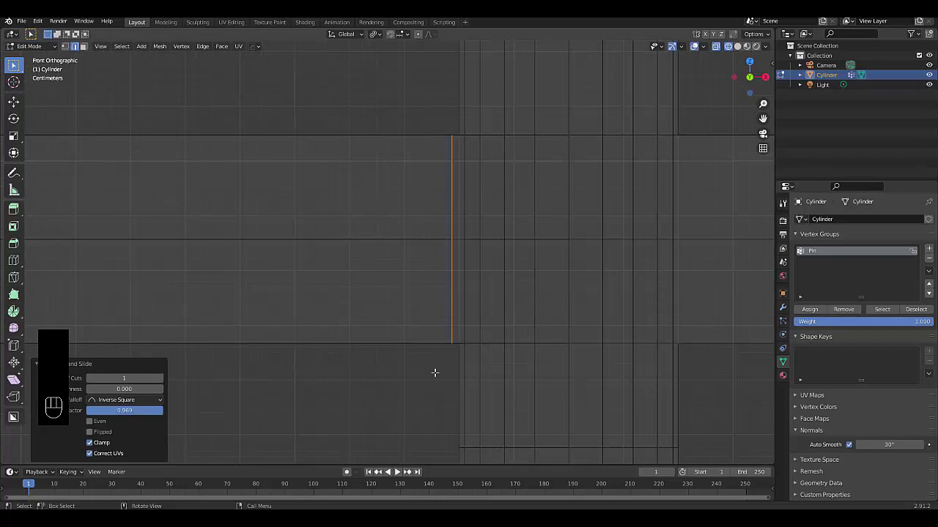
key(shift+alt+s)
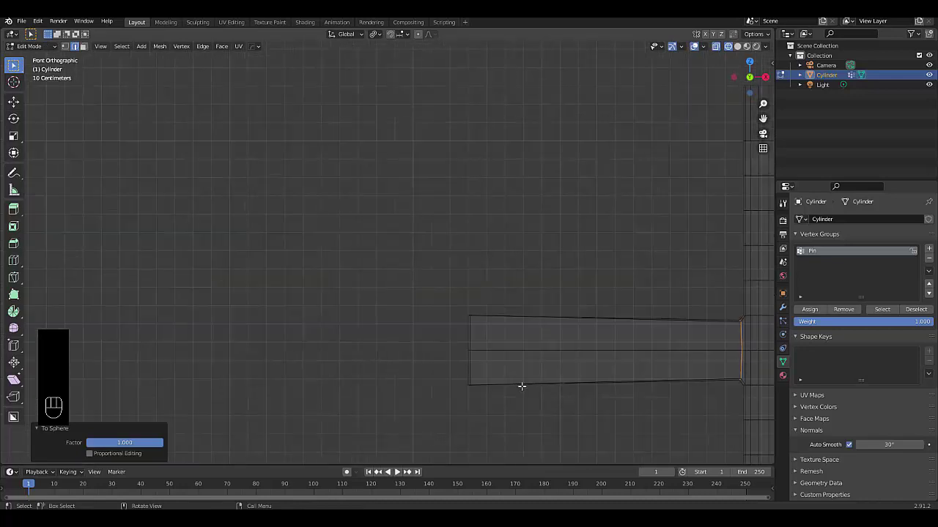
key(ctrl+r)
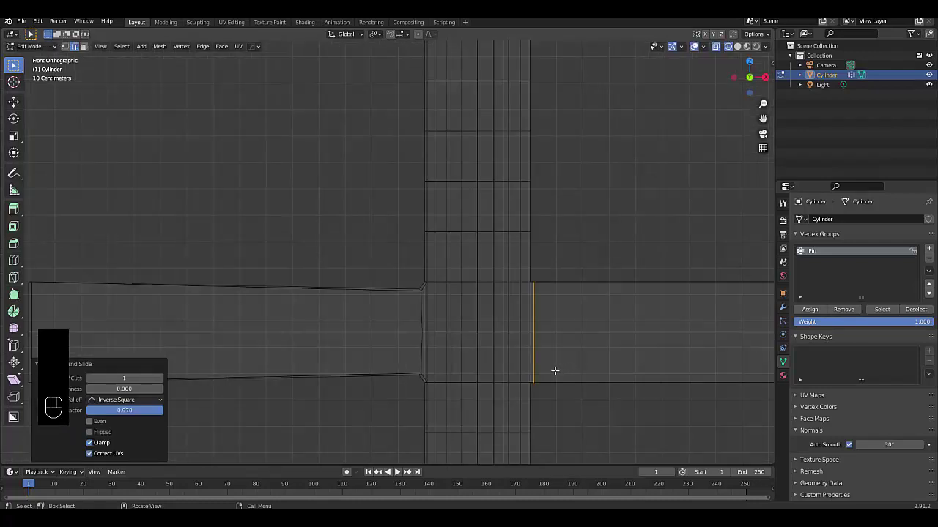
key(shift+alt+s)
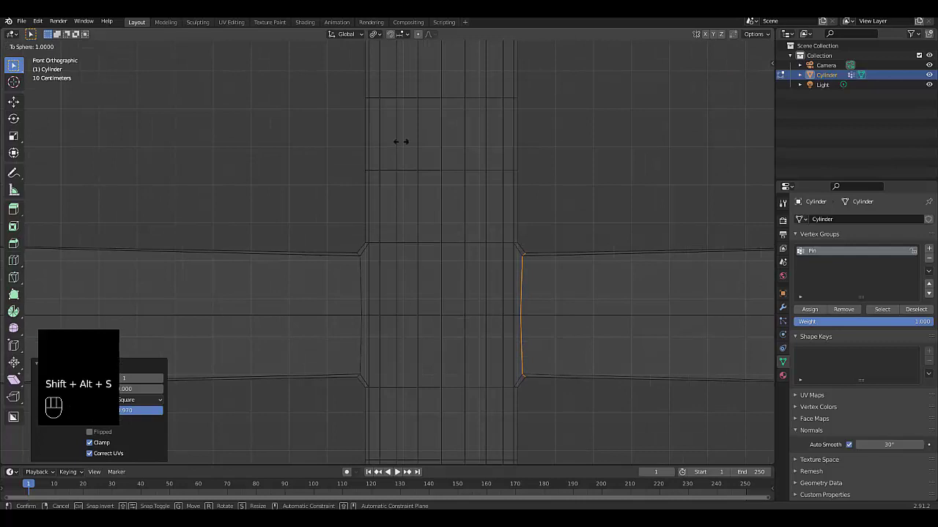
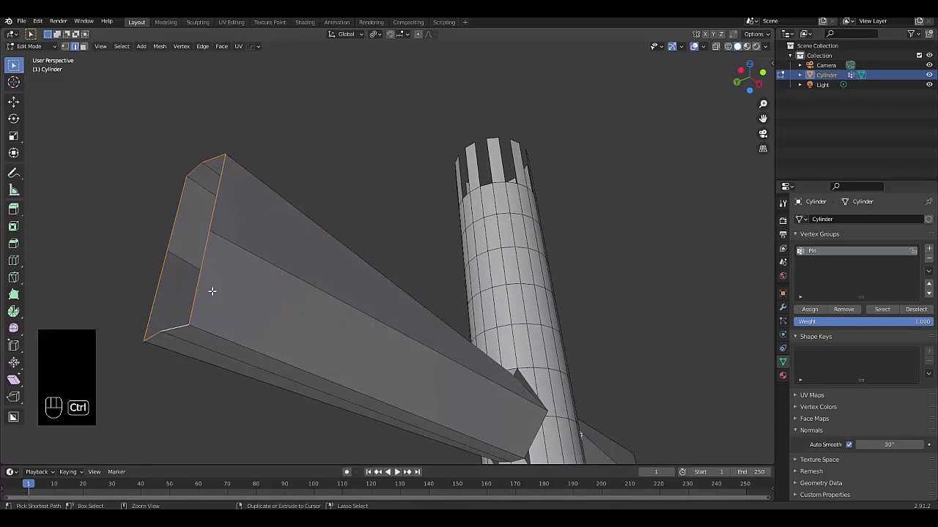
Round the side arm's outer end loop into a circle with To Sphere
key(ctrl+r)
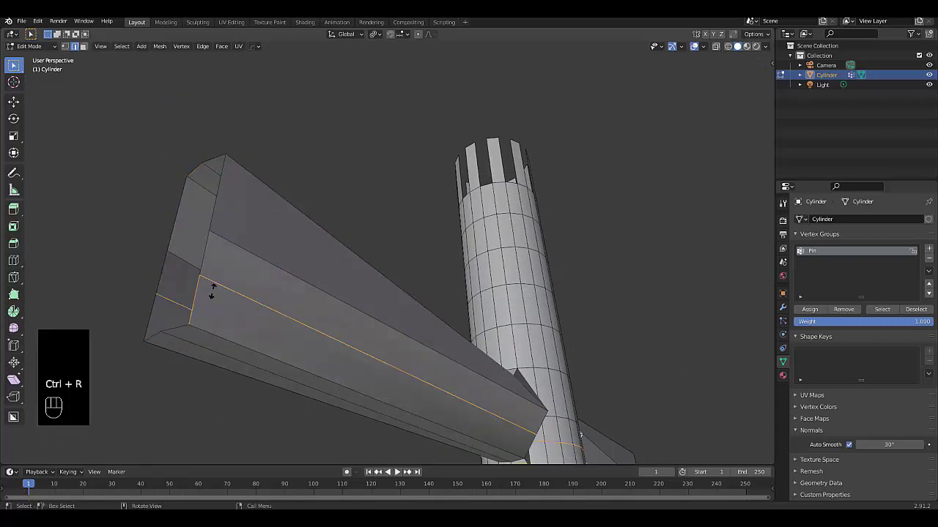
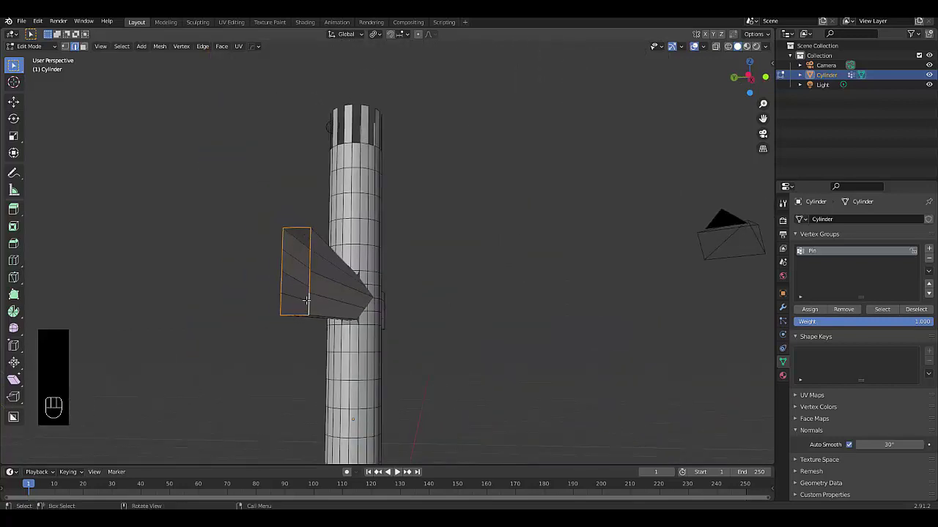
key(shift+alt+s)
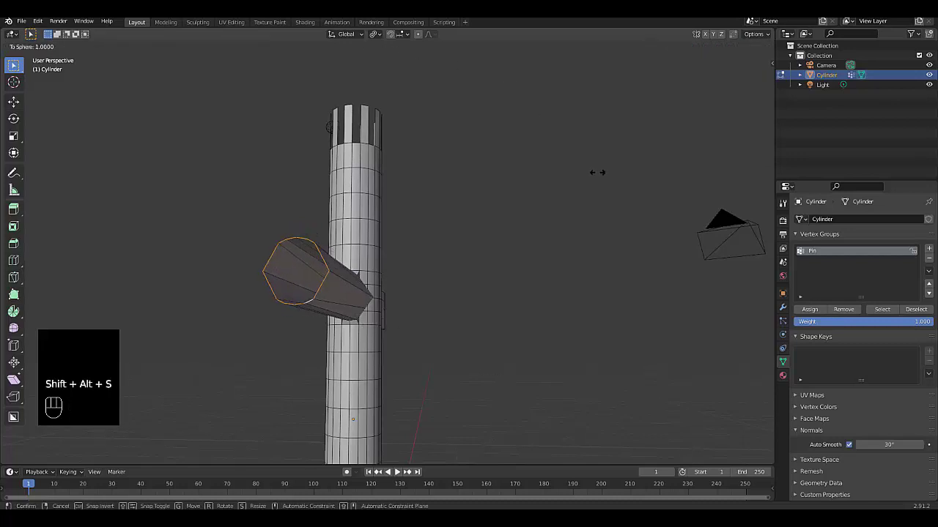
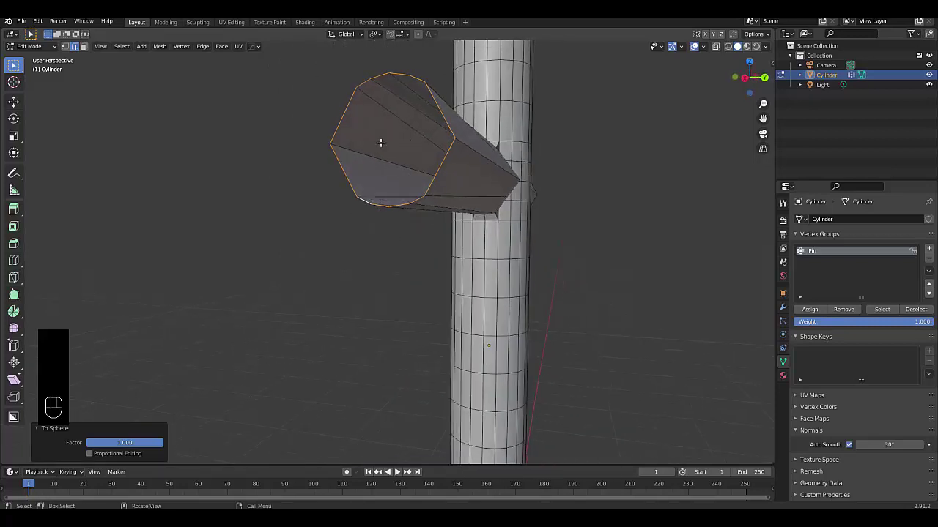
Add and confirm a new edge loop around the octagonal side arm
key(ctrl+r)
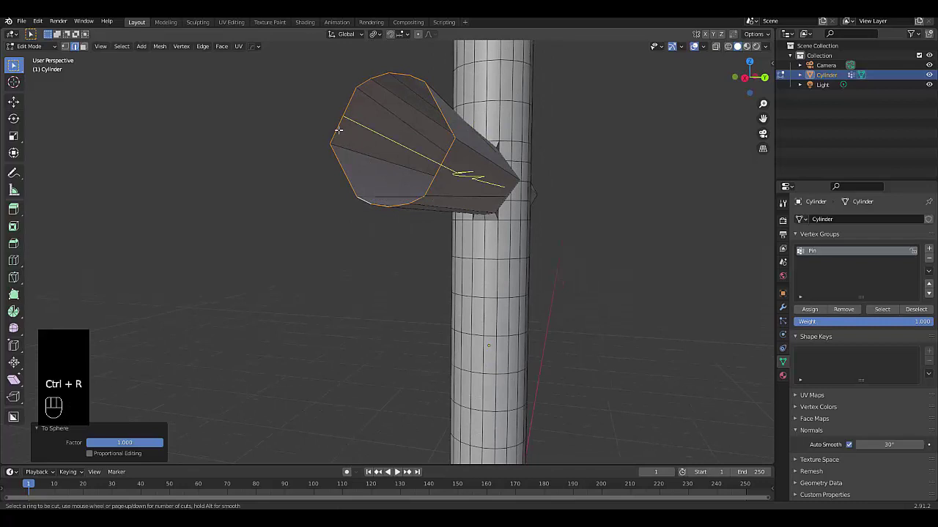
key(ctrl+r)
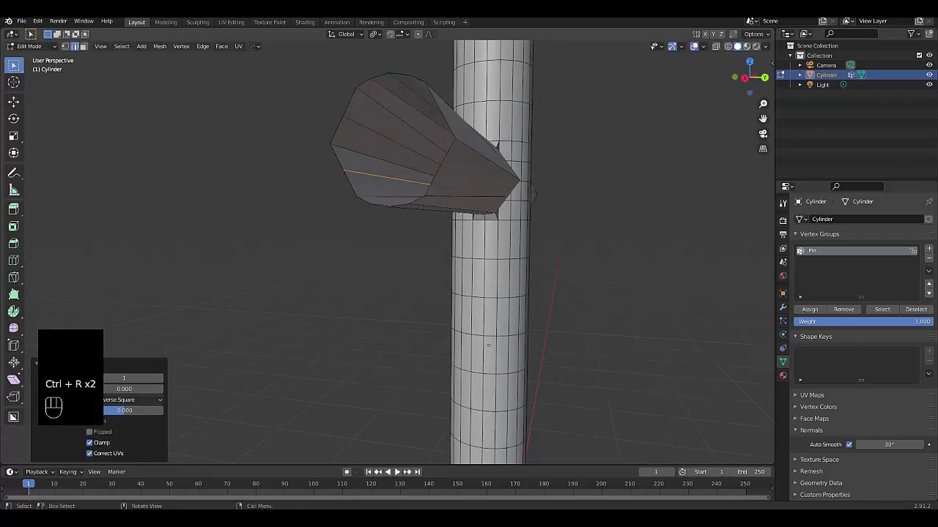
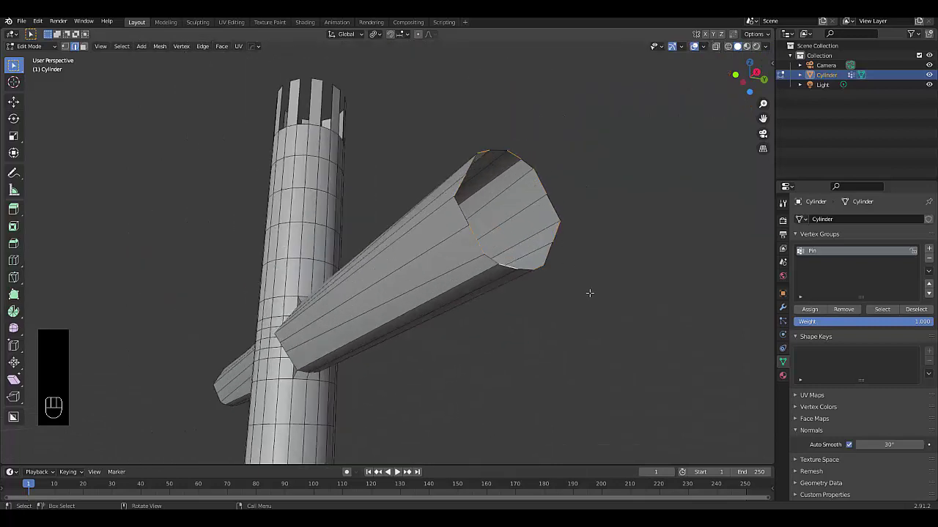
Extrude each arm end outward along X from the front view to form an even cross
key(KP_1)
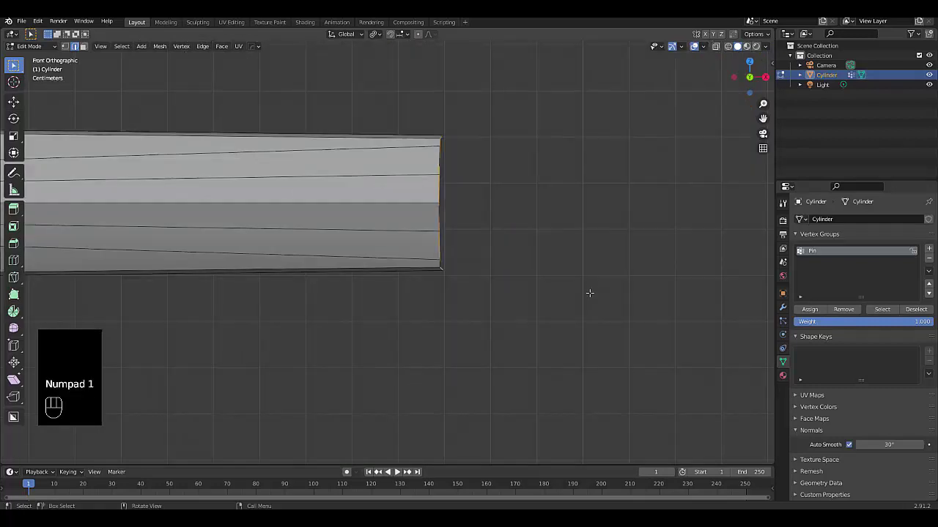
key(e)
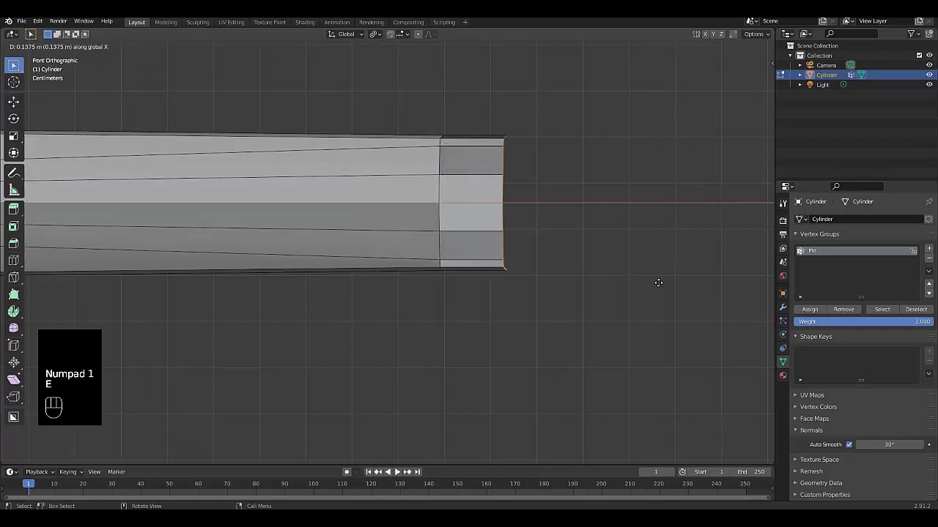
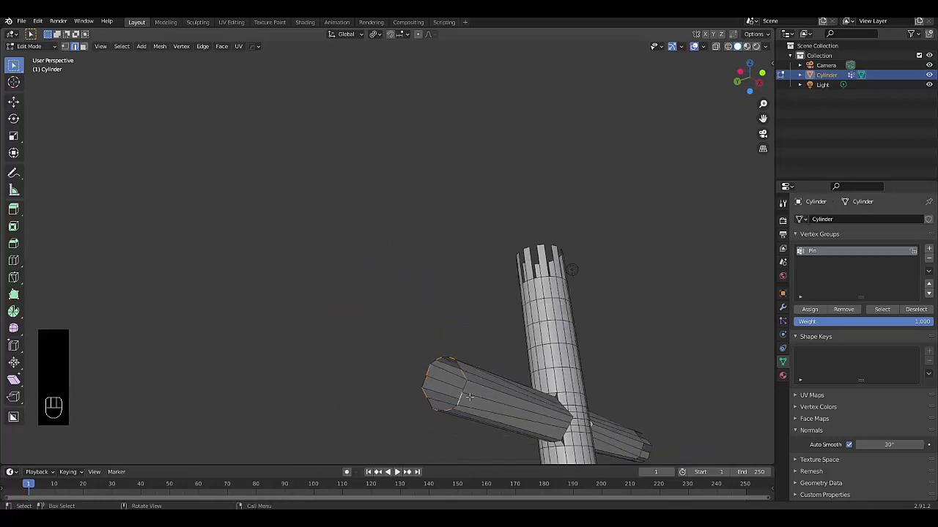
key(KP_1)
key(e)
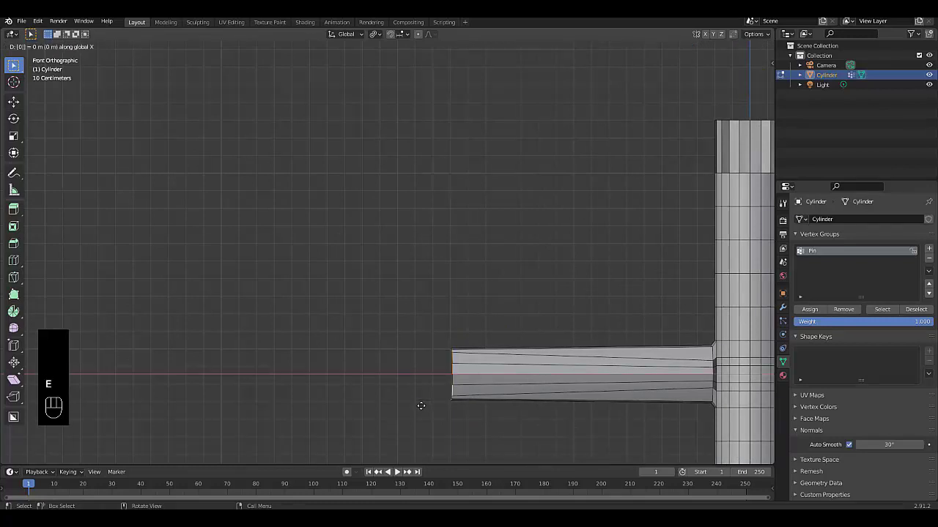
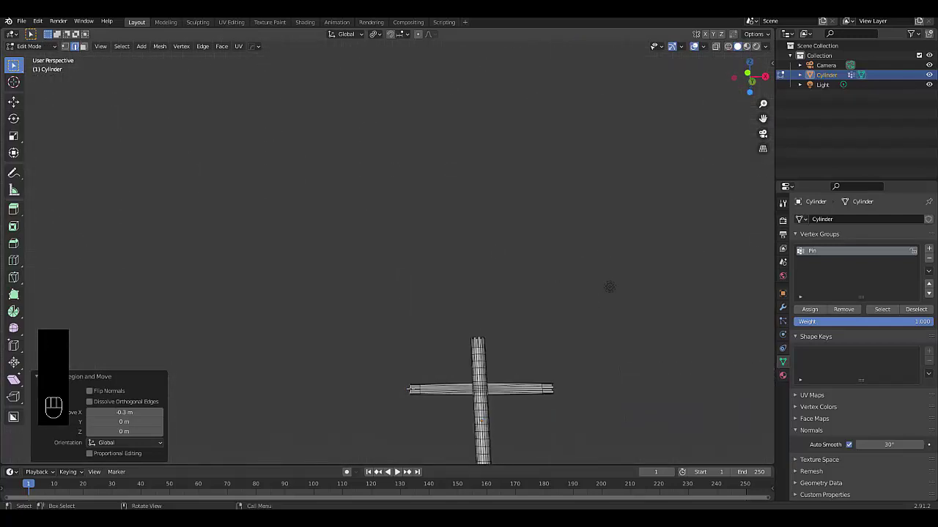
Return to Object Mode and apply Shade Smooth to the cross
key(Tab)
click(501, 328)
Add a Subdivision Surface modifier to the cross with Levels Viewport set to 2
click(790, 312)
drag(821, 218, 747, 382)
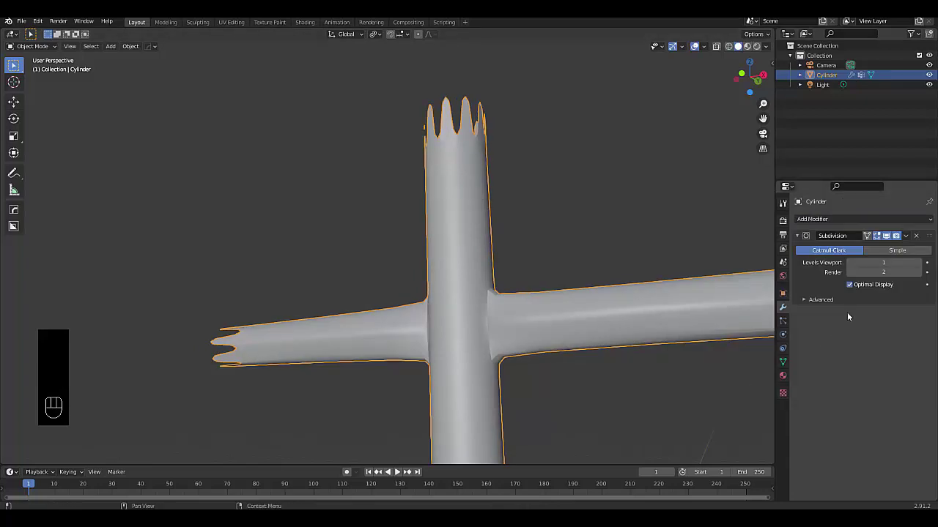
click(923, 264)
drag(432, 364, 453, 373)
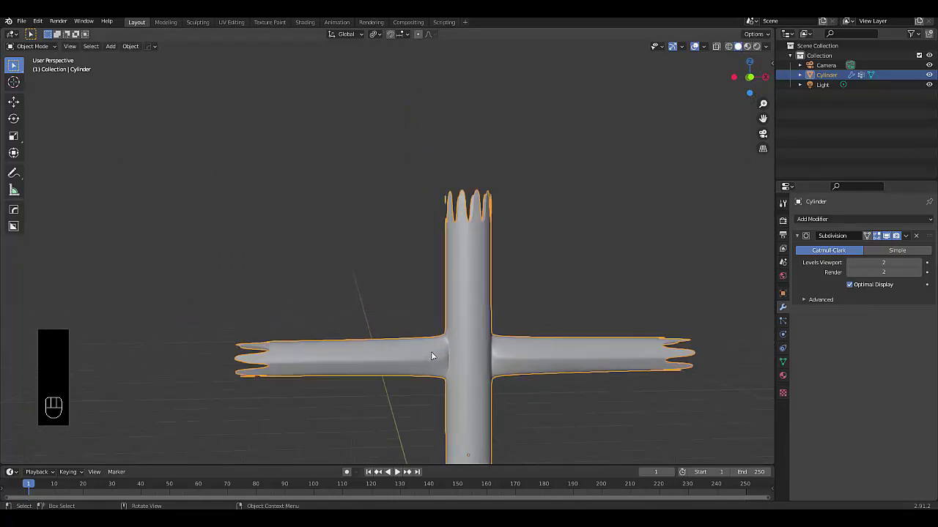
Try an edge loop on the left arm in Edit Mode, undo it and return to Object Mode
key(Tab)
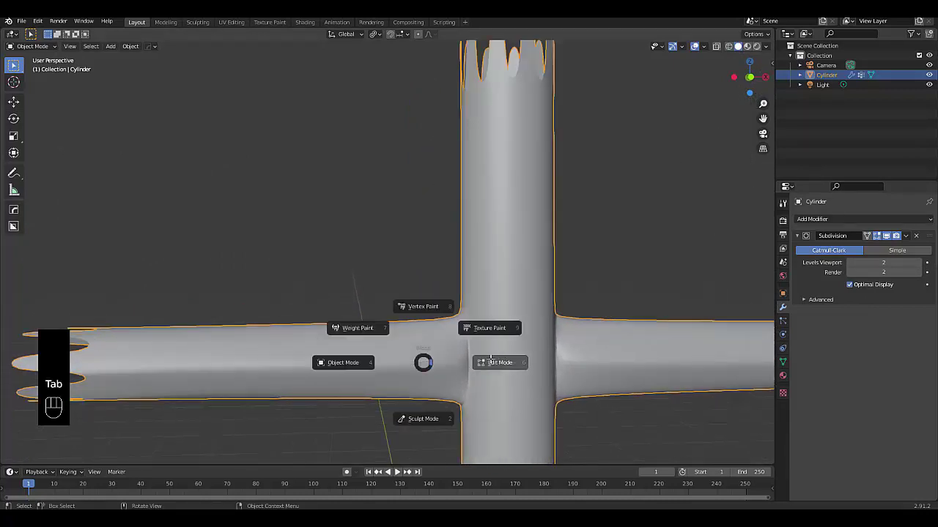
key(ctrl+r)
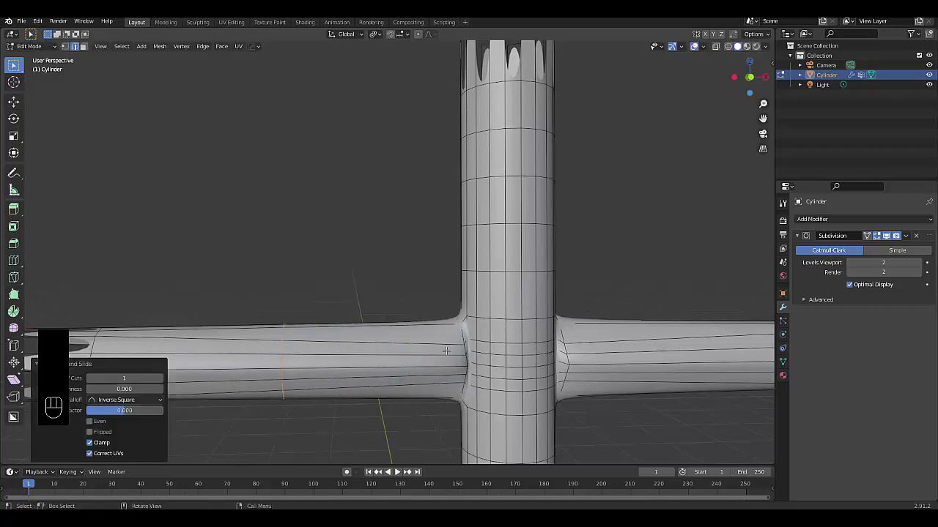
key(ctrl+z)
key(Tab)
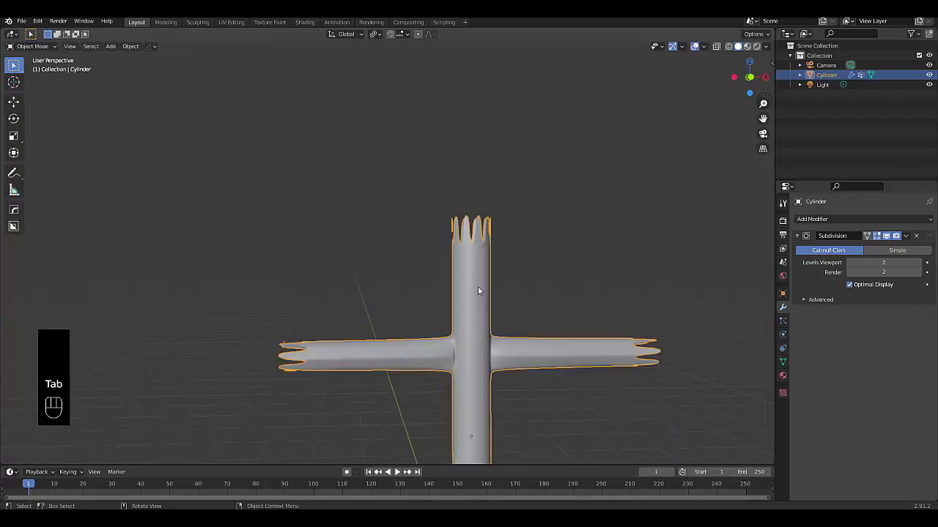
Add several edge loops along the left and right arms, then frame the whole cross in Object Mode
key(Tab)
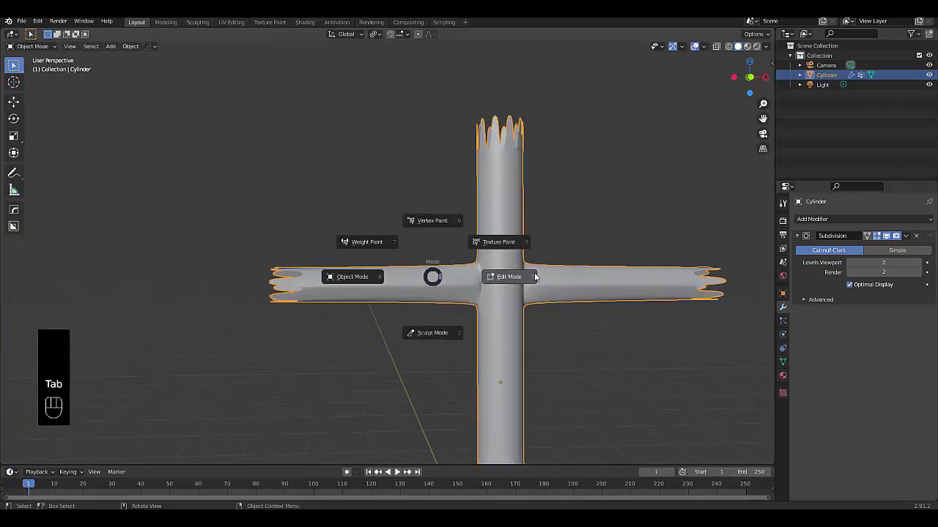
key(ctrl+r)
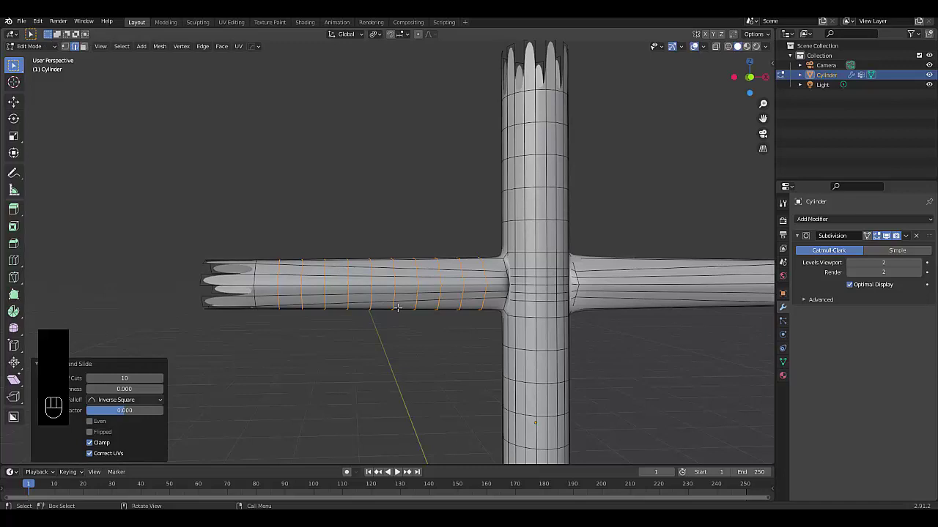
key(ctrl+r)
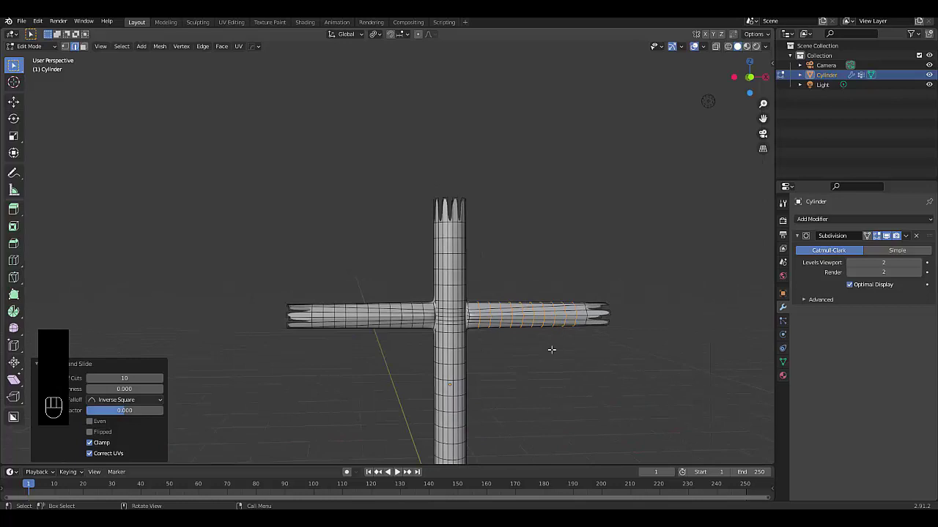
key(Tab)
drag(468, 385, 464, 392)
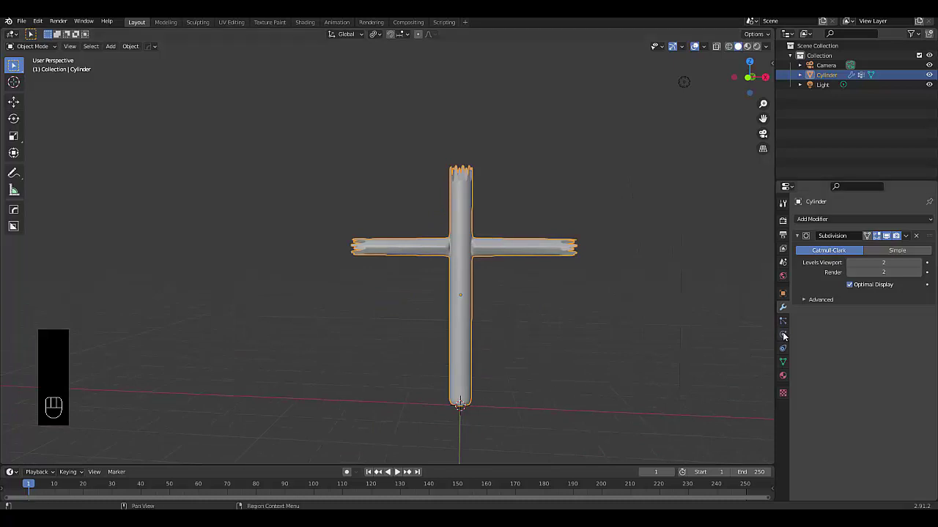
Enable Cloth physics on the cross and glance at its collision settings
click(786, 332)
click(828, 255)
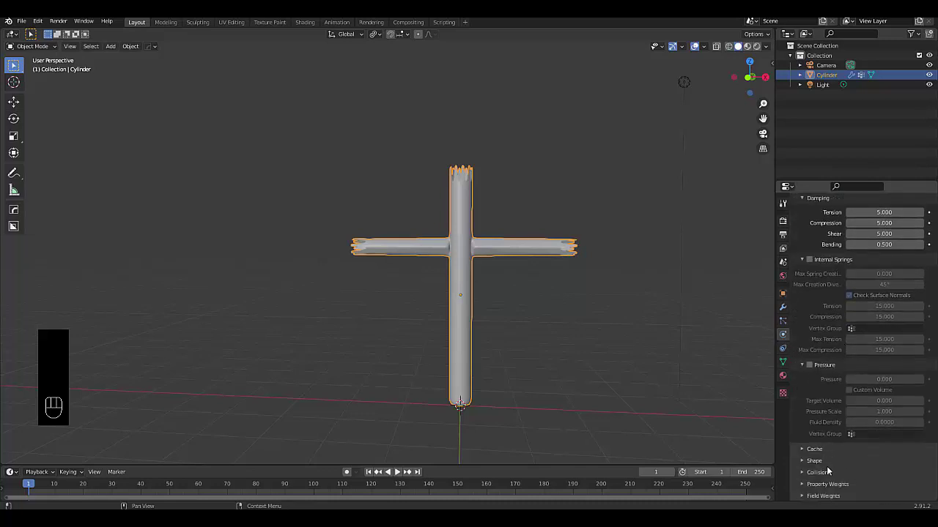
click(829, 468)
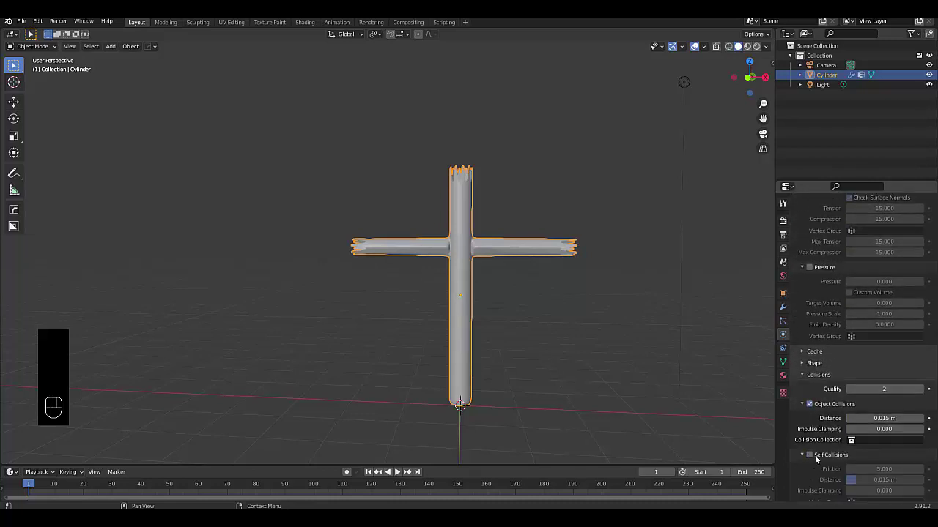
click(804, 378)
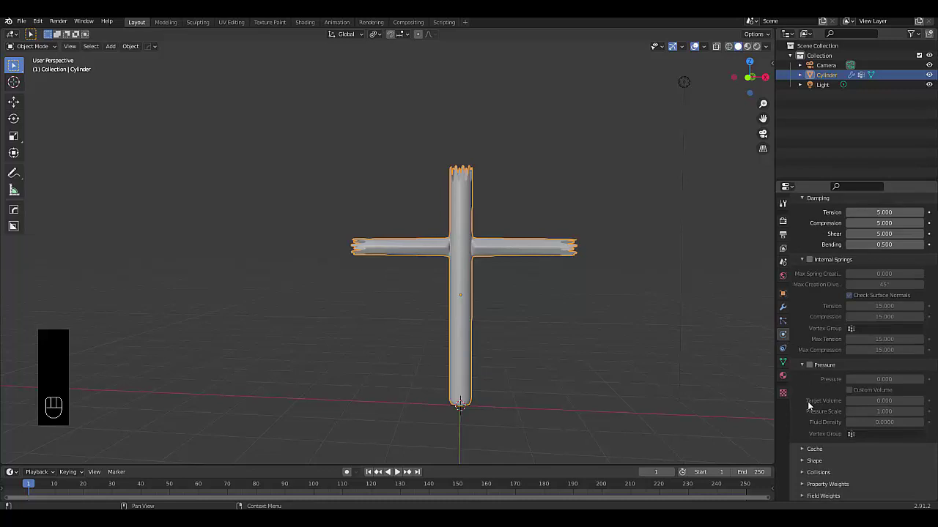
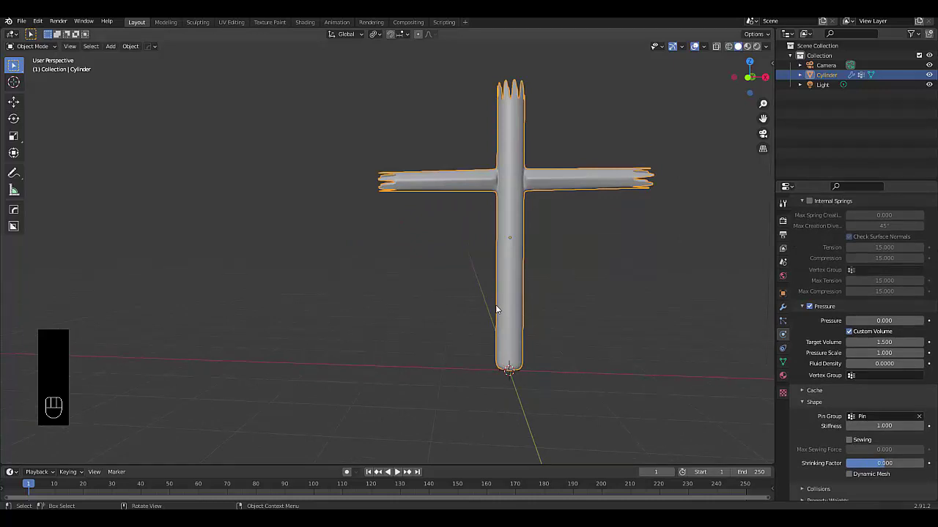
Add a ground plane with Collision physics and a Wind force field of strength 30000
key(shift+a)
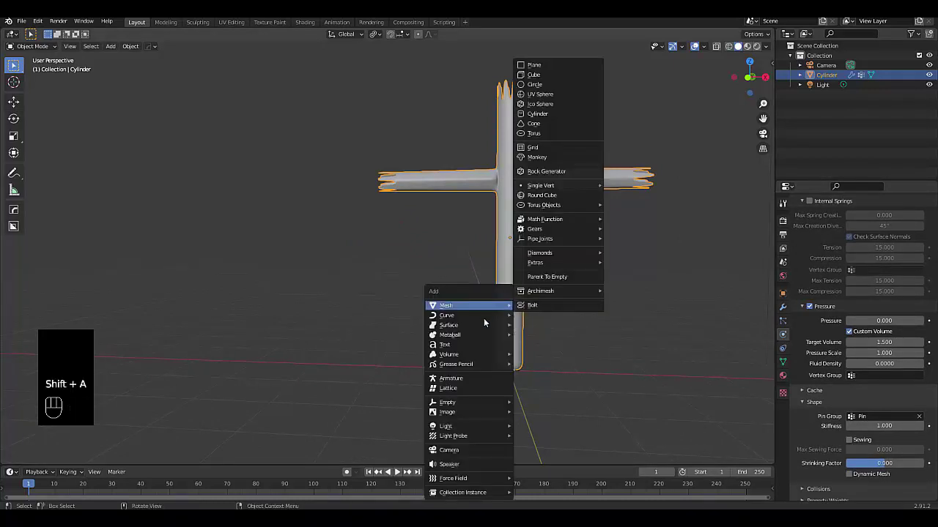
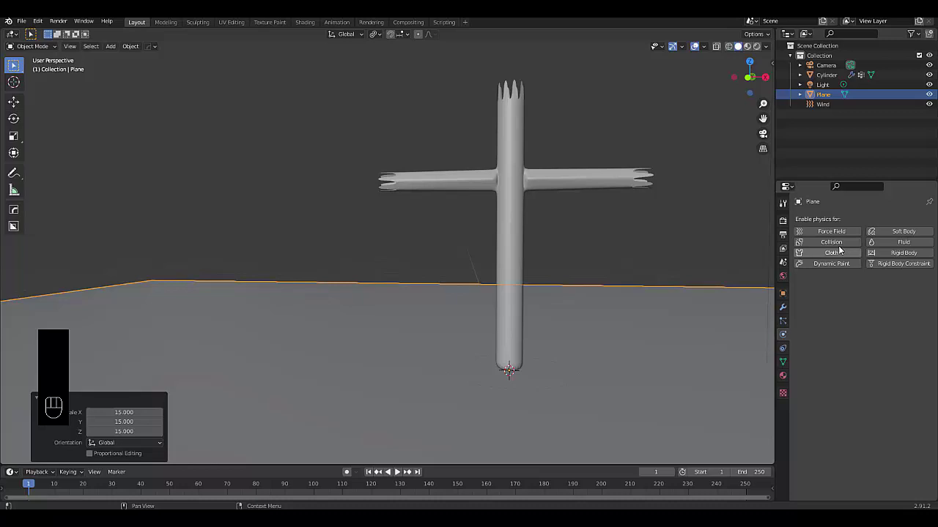
click(840, 243)
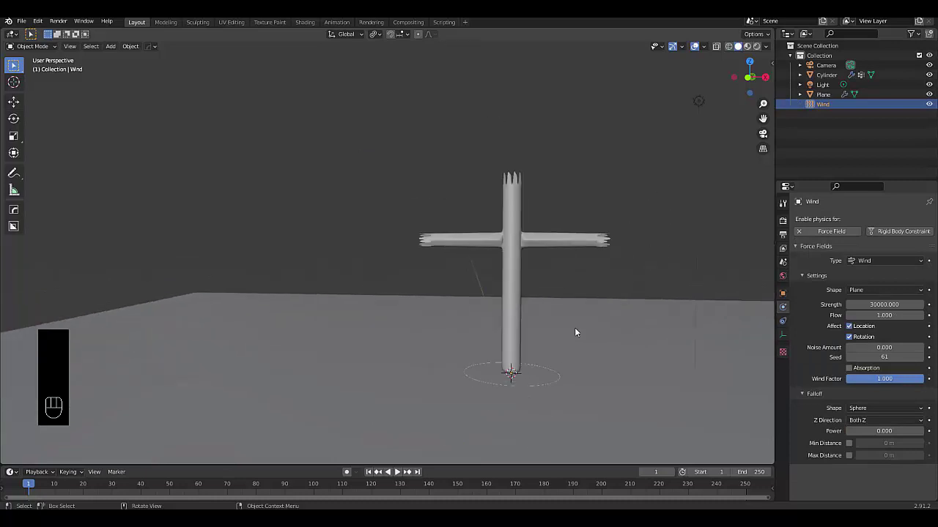
Play the cloth simulation, rewind to the first frame and play it again
key(space)
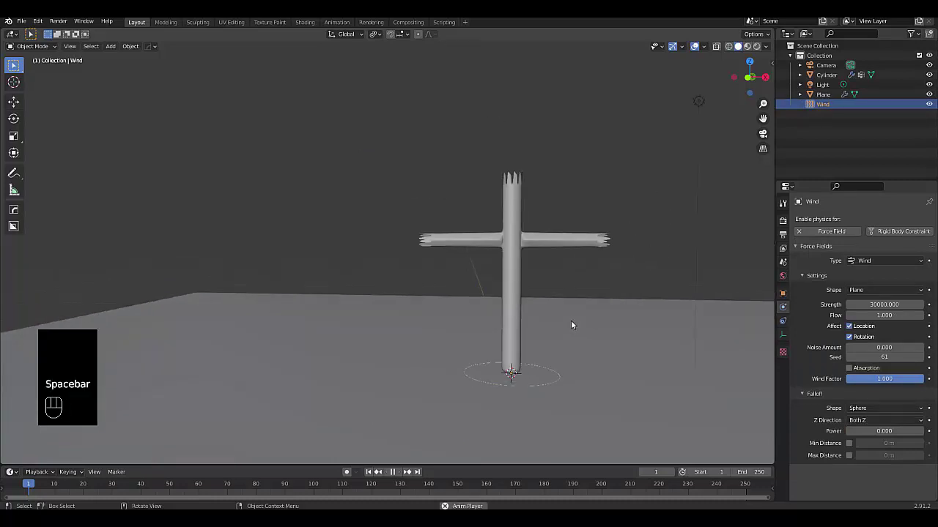
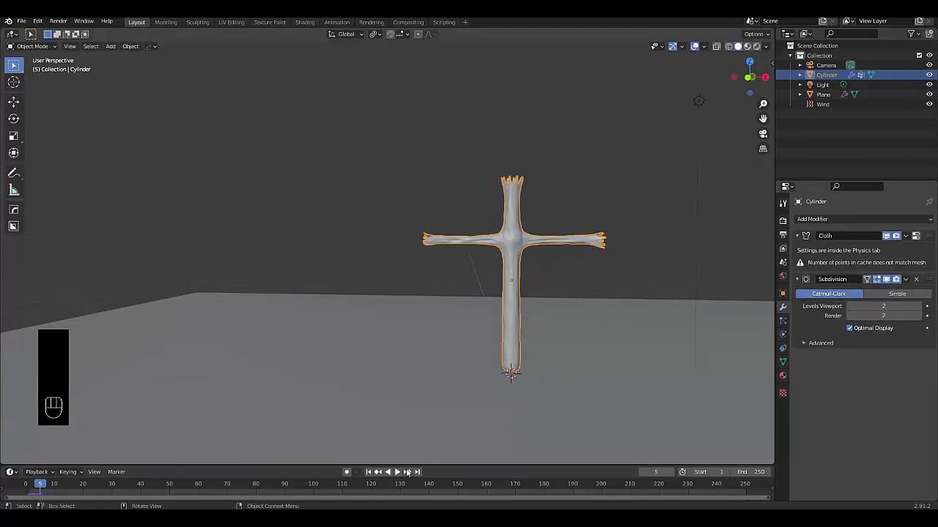
click(368, 471)
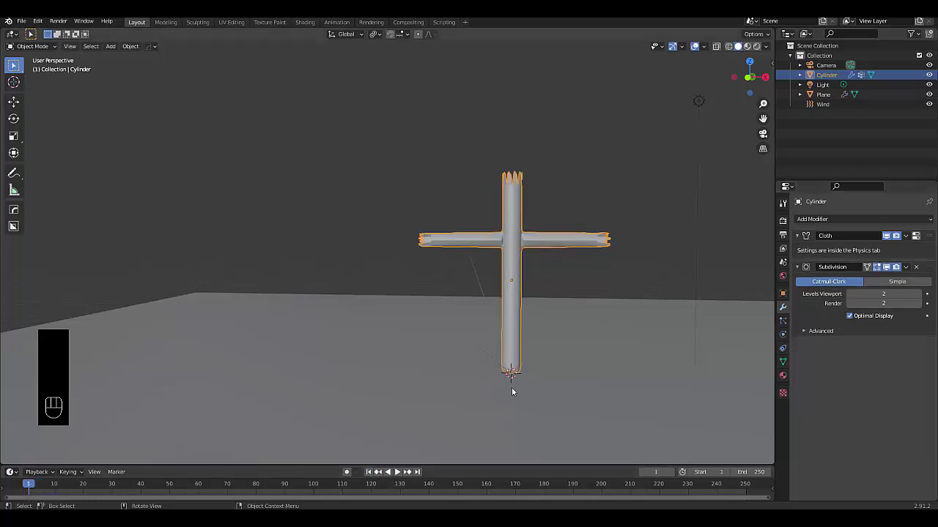
key(space)
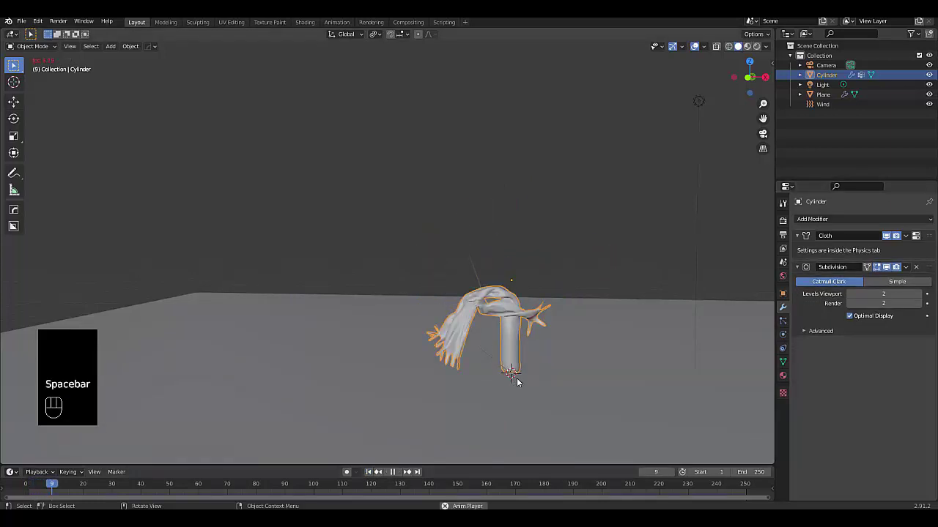
Replace the tube's old vertex group with a new one being renamed pin for the bottom ring
click(460, 333)
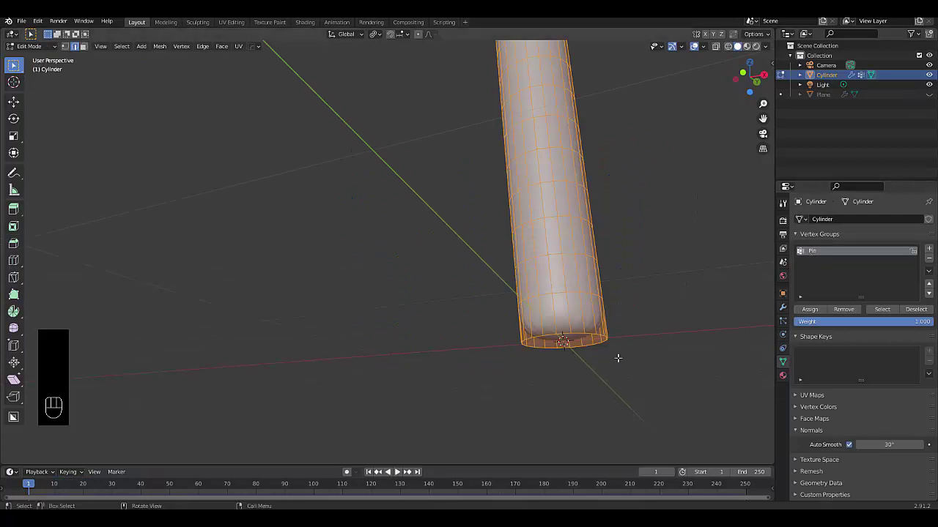
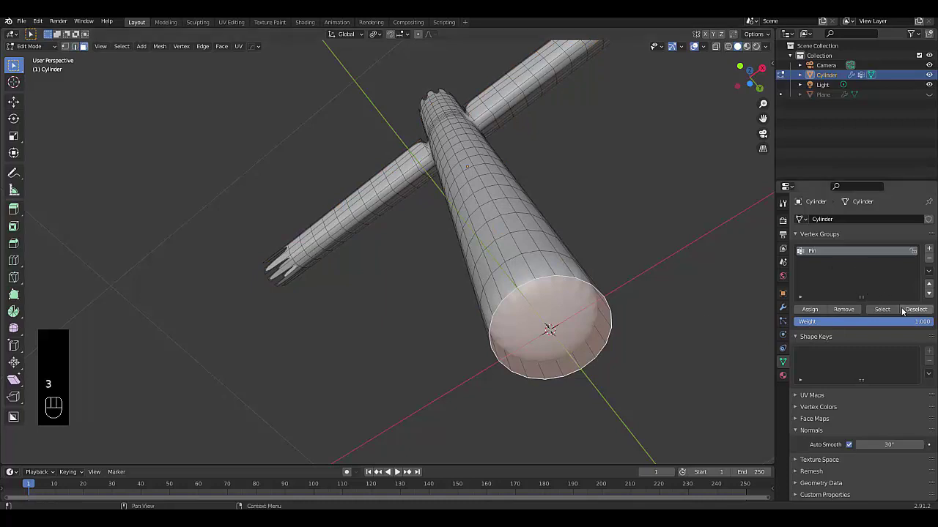
click(848, 312)
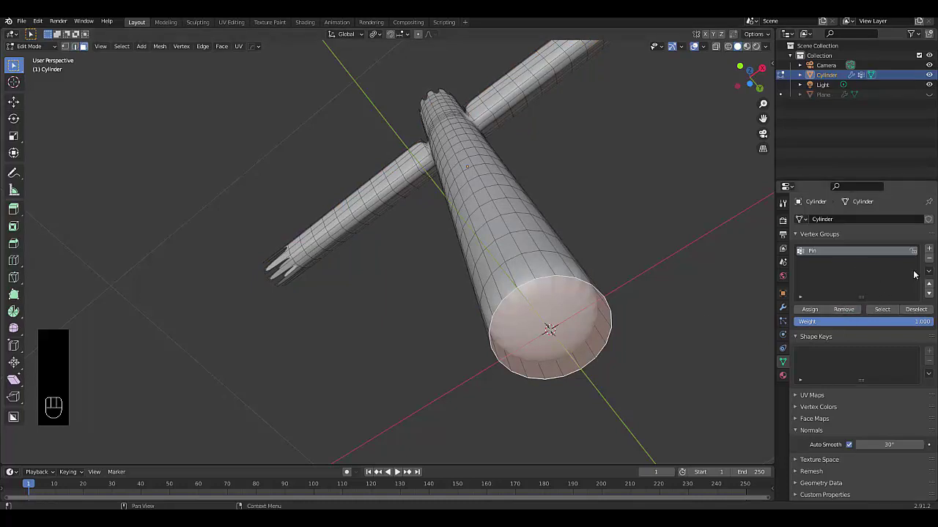
click(931, 254)
click(932, 257)
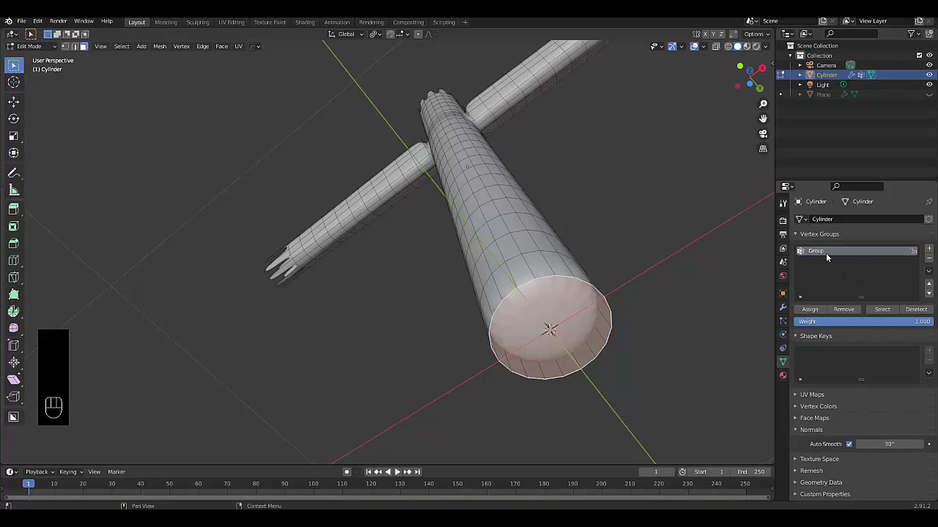
click(829, 251)
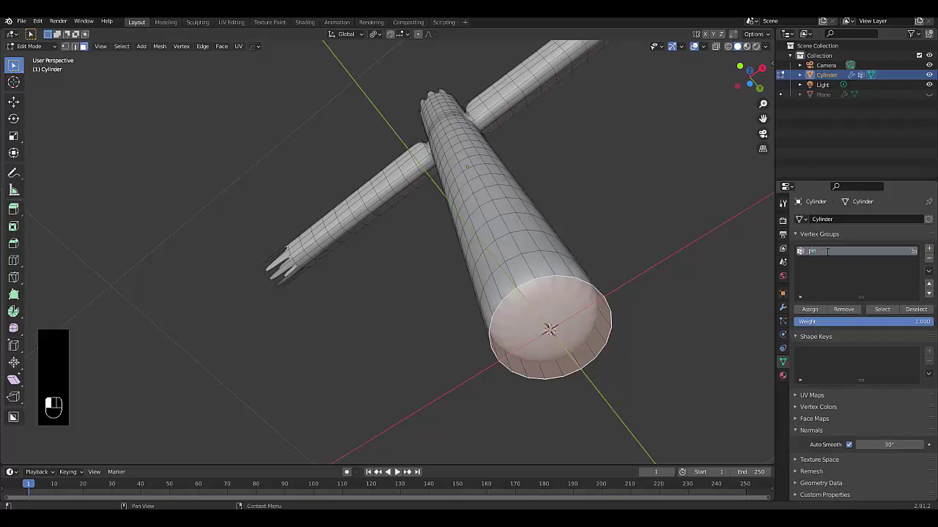
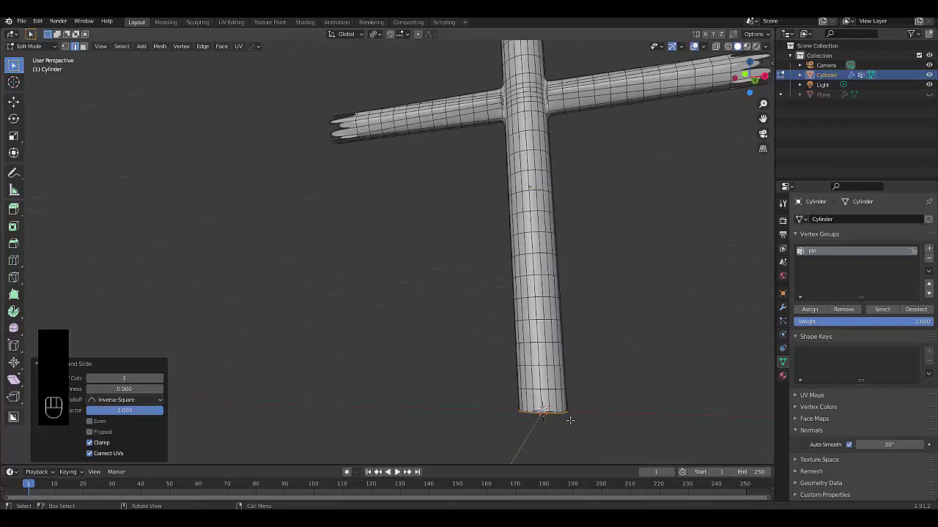
In Object Mode set the cloth's Pin Group to pin, then start adding a wind force field
key(Tab)
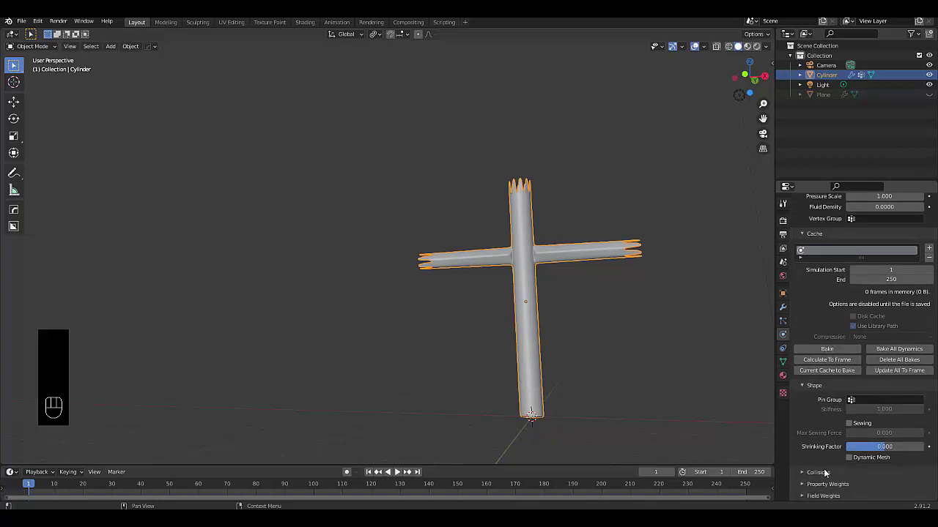
click(826, 471)
click(813, 405)
click(813, 453)
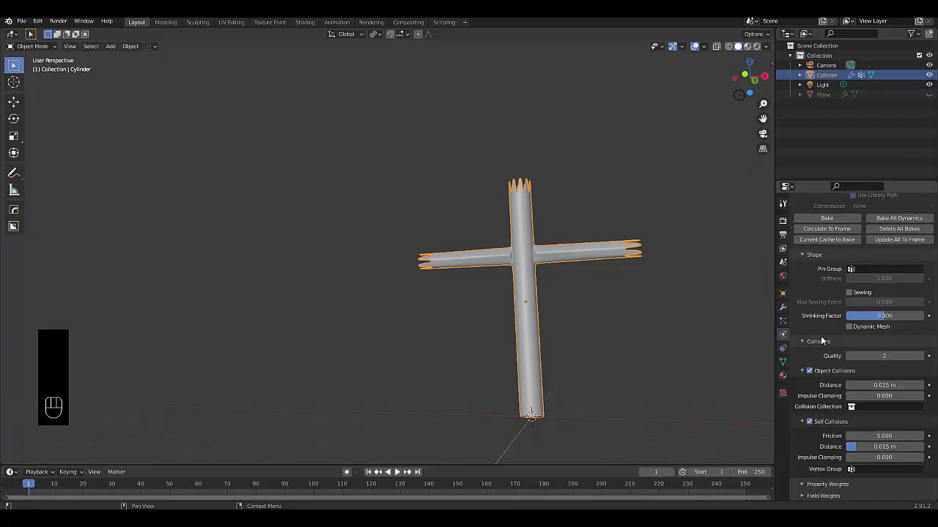
drag(872, 266, 813, 317)
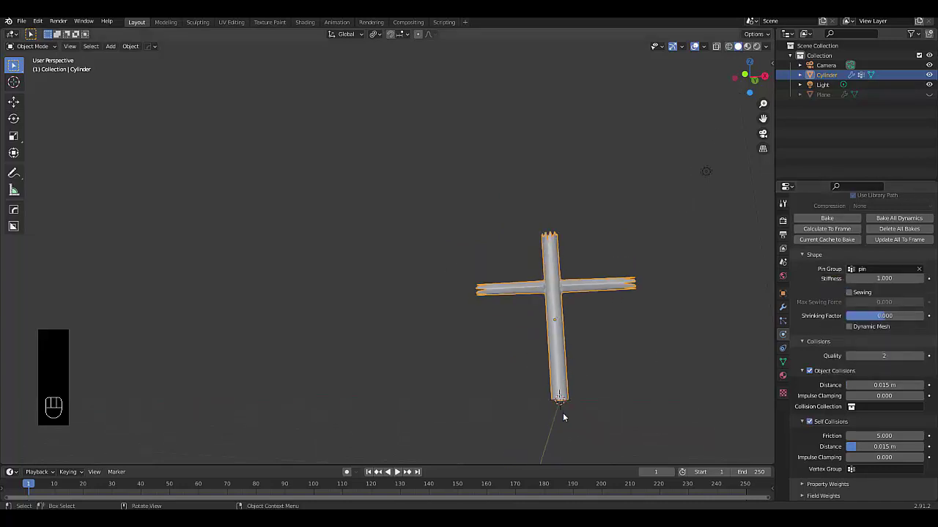
key(shift+a)
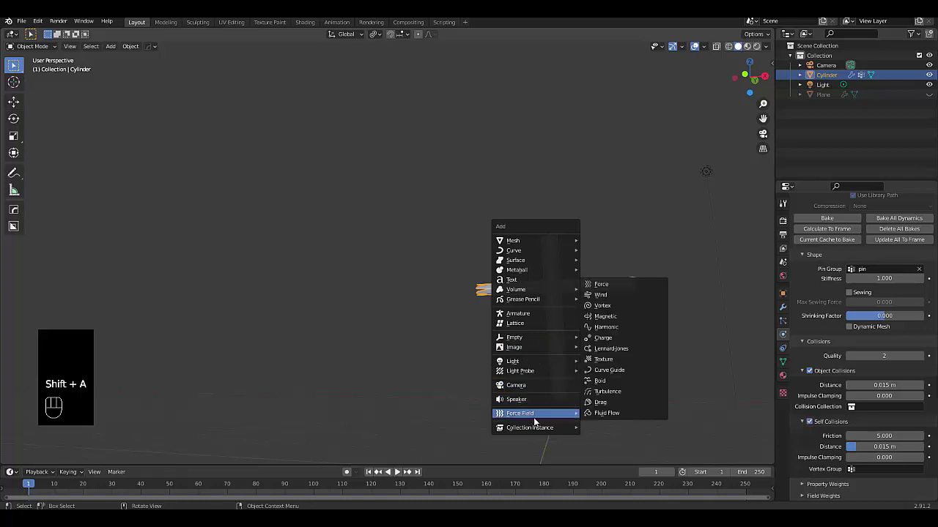
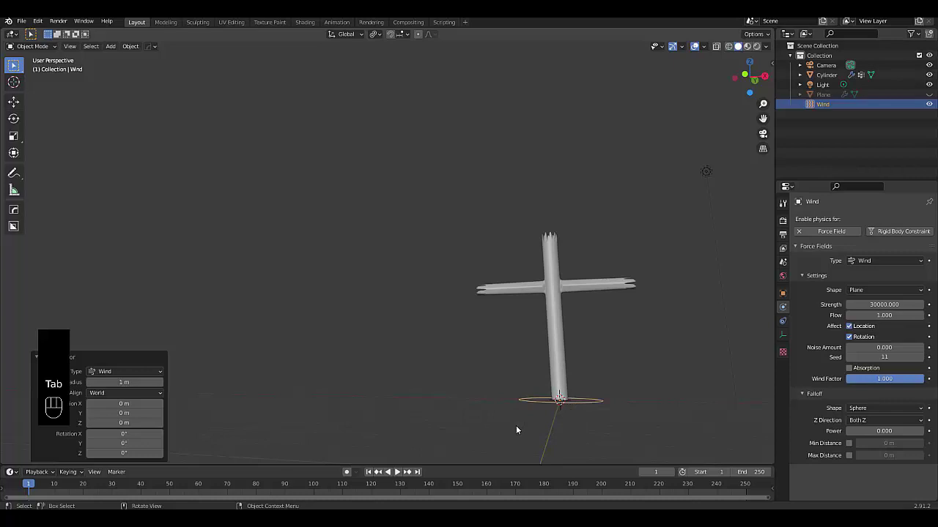
Play the wind simulation, view the swaying tube man from the front, then stop playback
drag(612, 383, 602, 403)
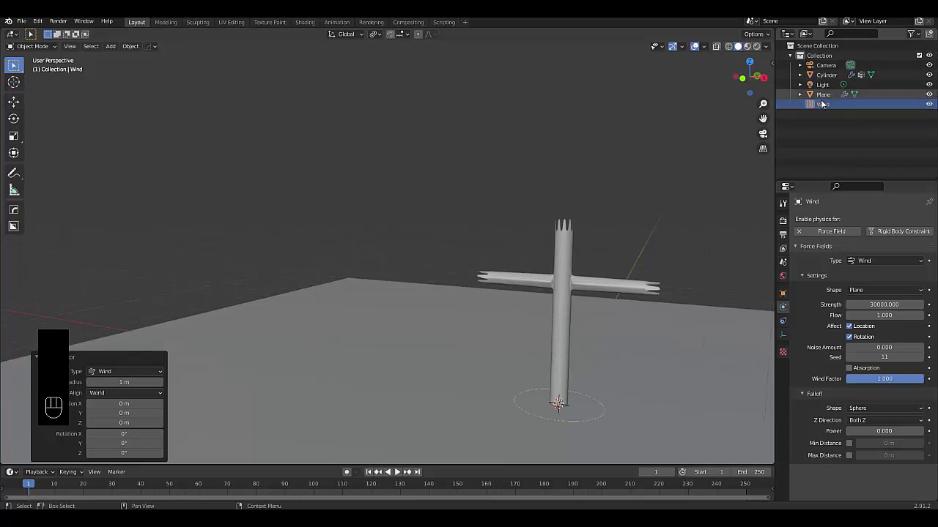
click(826, 107)
key(space)
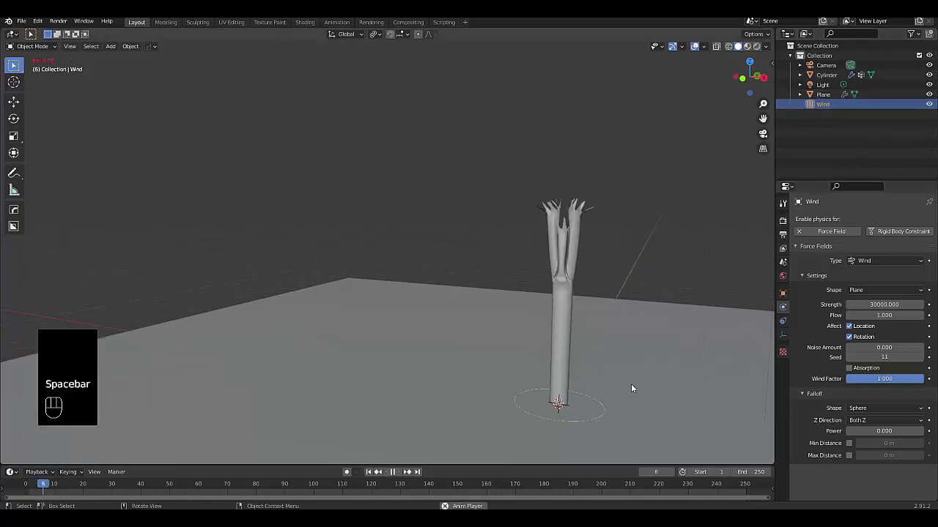
key(r)
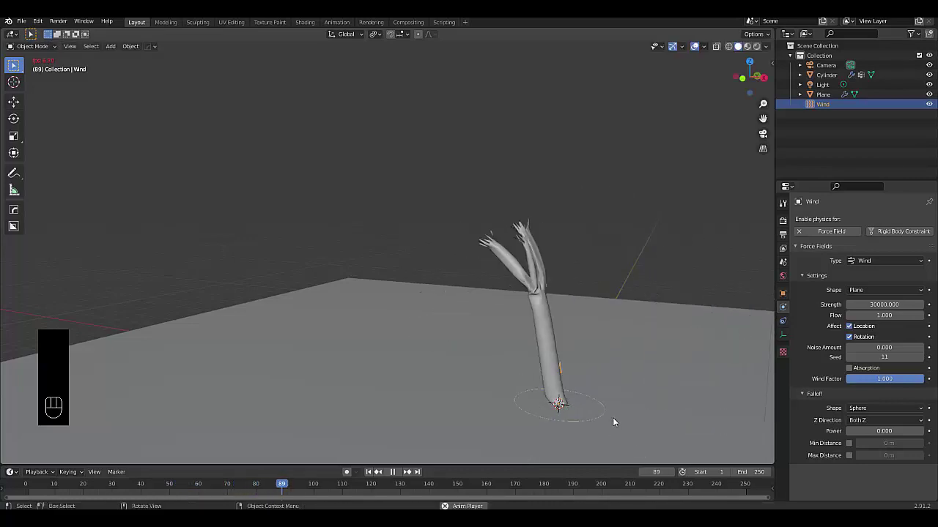
click(397, 477)
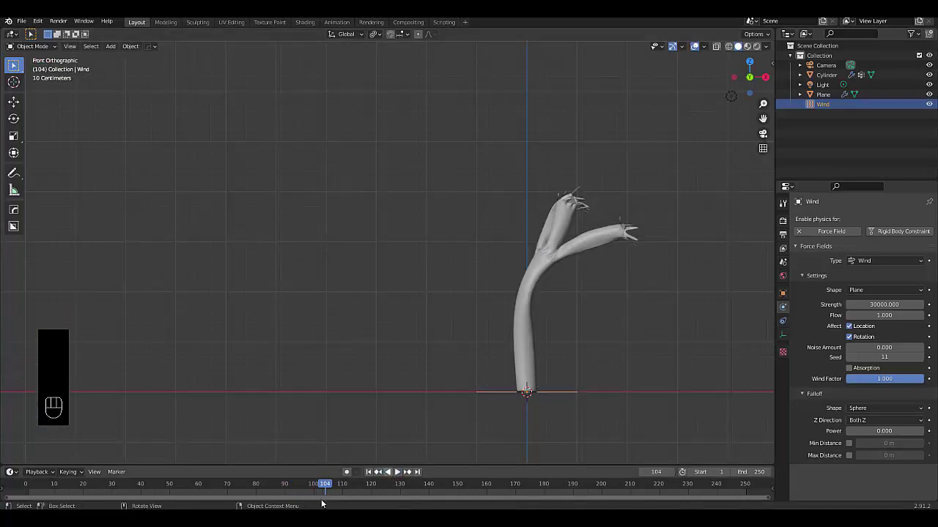
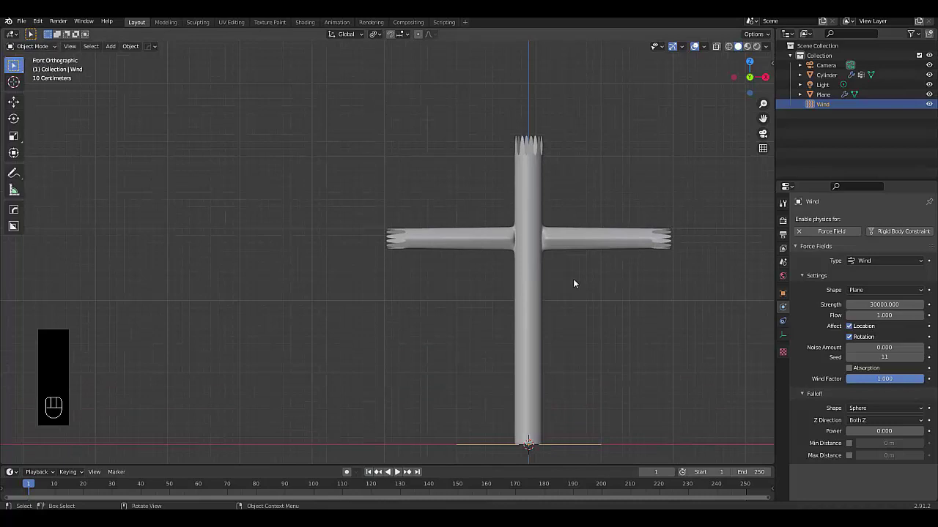
Switch the tube man into Texture Paint mode
click(533, 288)
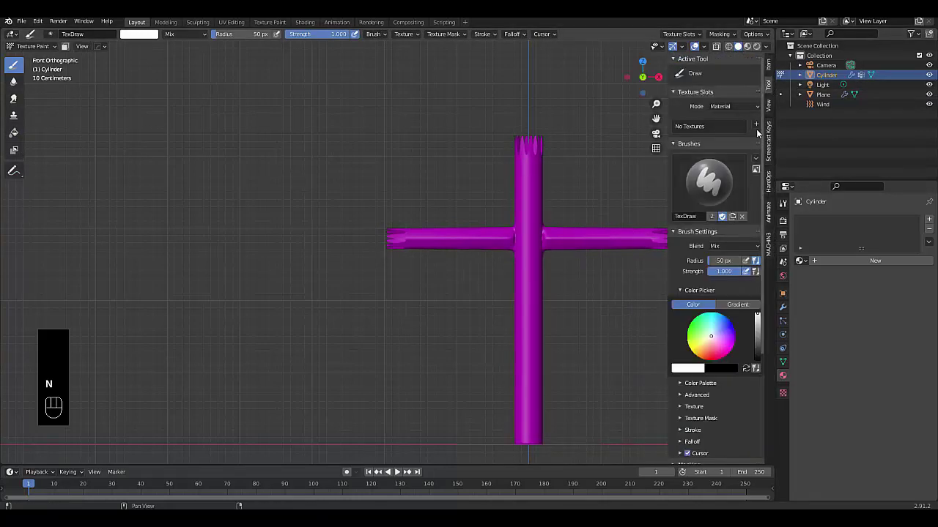
Confirm the orange base-colour texture, paint white eyes and smile, then outline the eyes in black with a smaller brush
drag(761, 127, 749, 239)
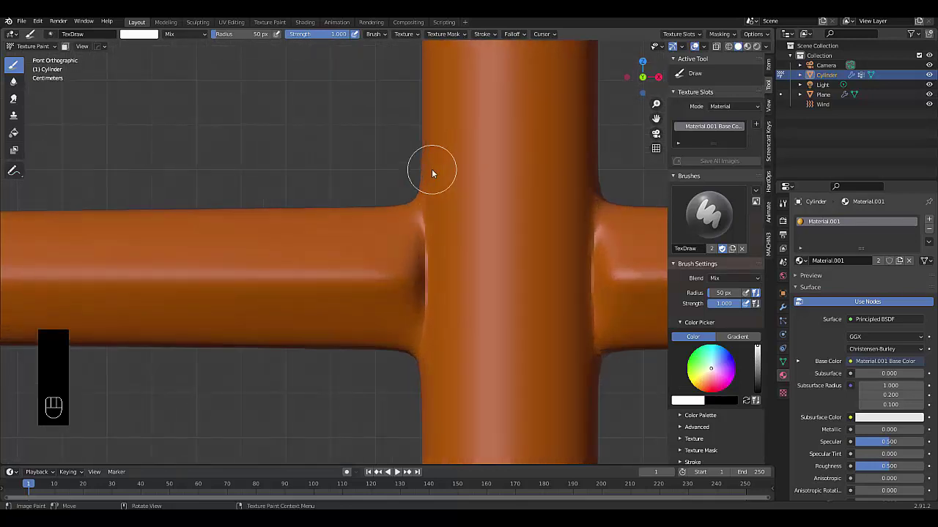
double_click(474, 206)
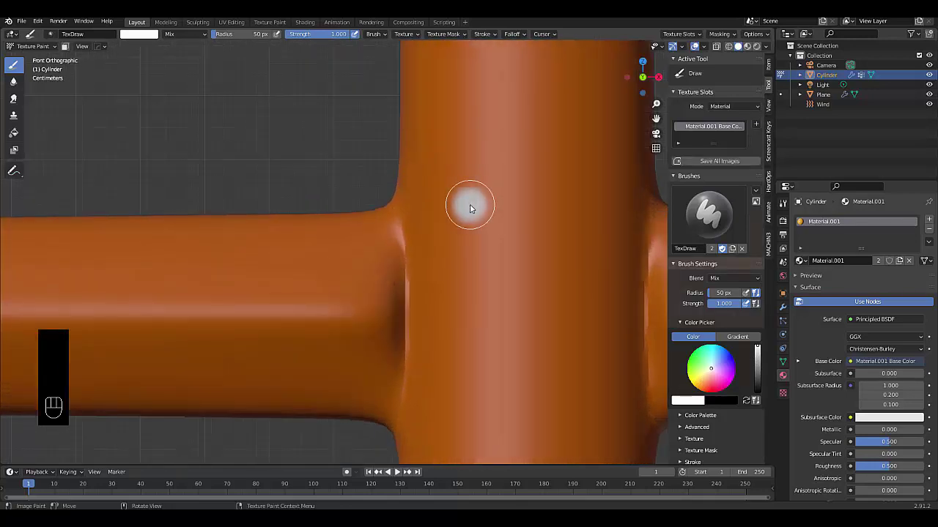
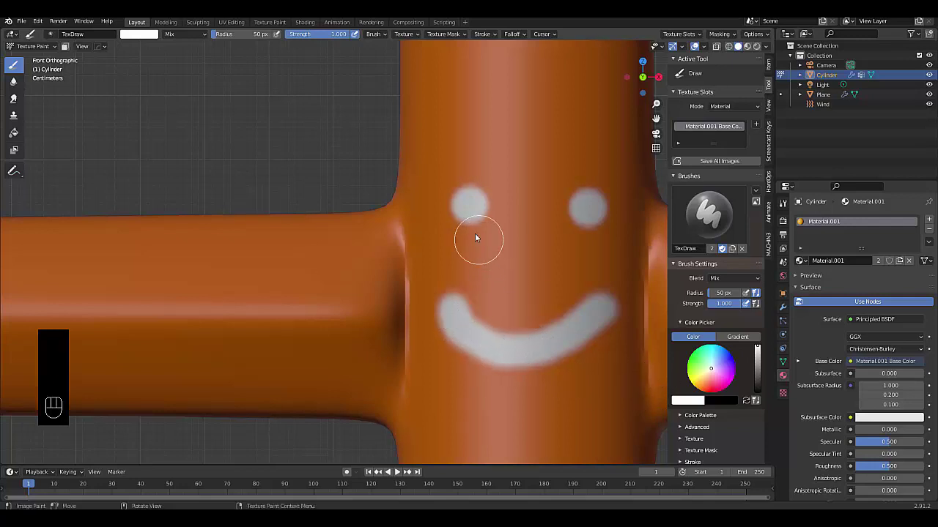
click(754, 359)
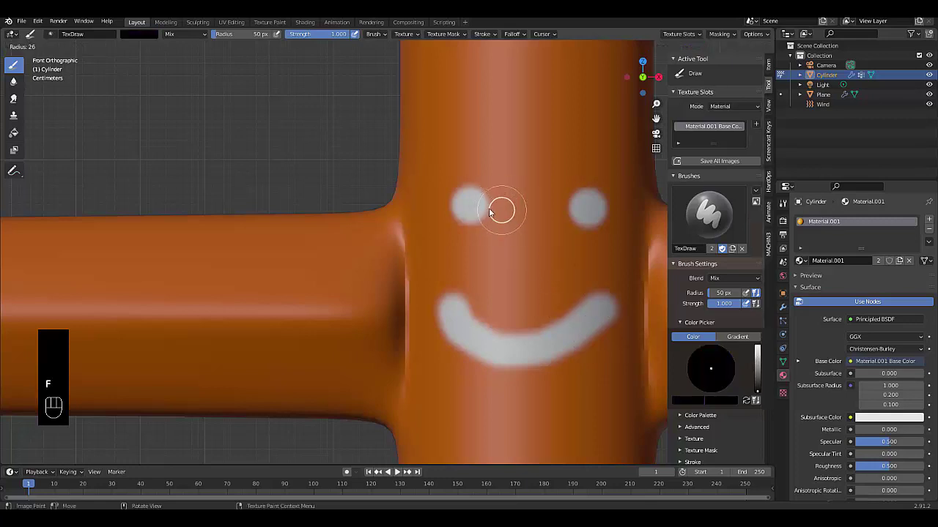
drag(484, 187, 539, 186)
drag(584, 187, 584, 182)
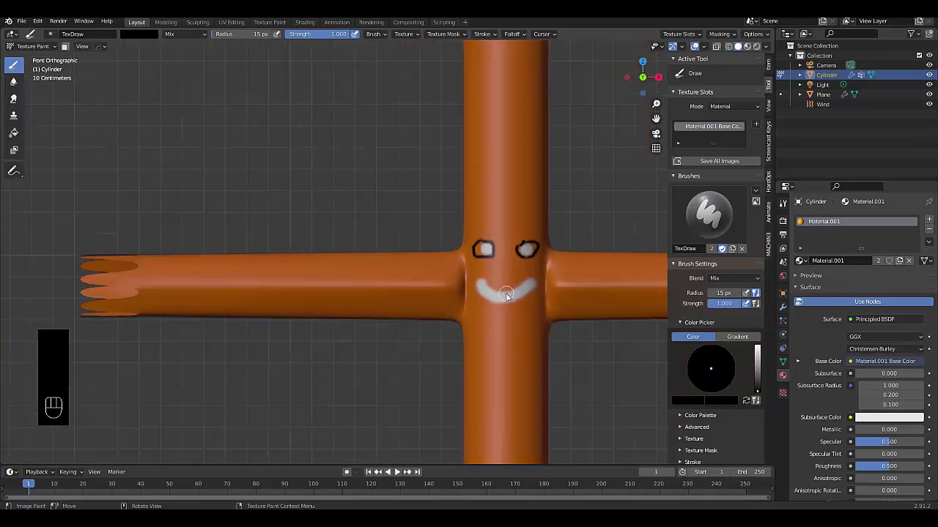
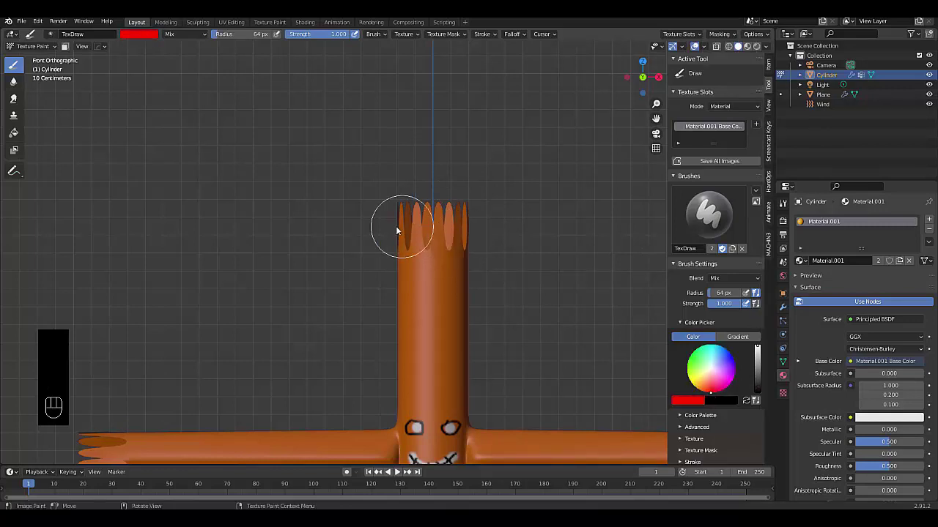
Paint the frayed tips of the tube man's head red, orbiting and zooming around it
drag(403, 222, 459, 231)
drag(420, 219, 428, 219)
middle_click(417, 208)
drag(428, 202, 481, 215)
drag(485, 220, 502, 268)
middle_click(503, 268)
drag(428, 201, 425, 184)
middle_click(401, 196)
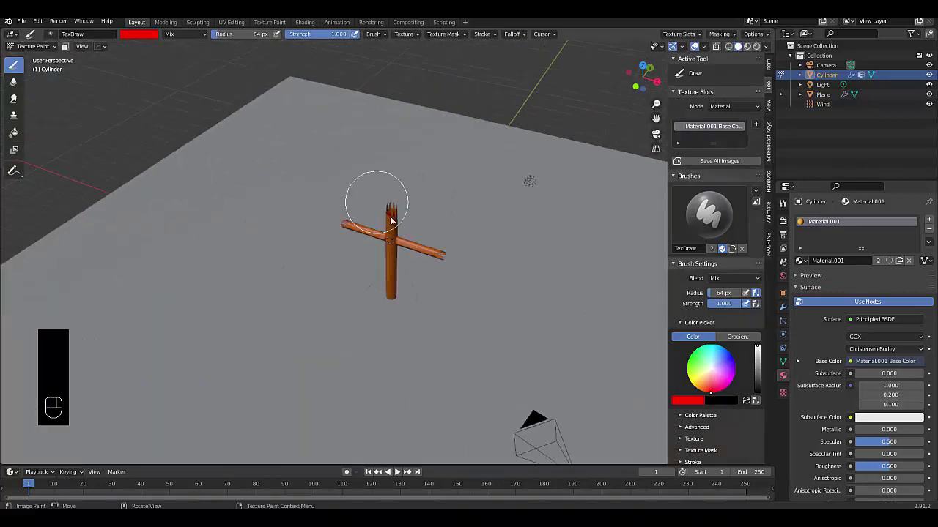
drag(296, 191, 282, 172)
drag(268, 166, 290, 142)
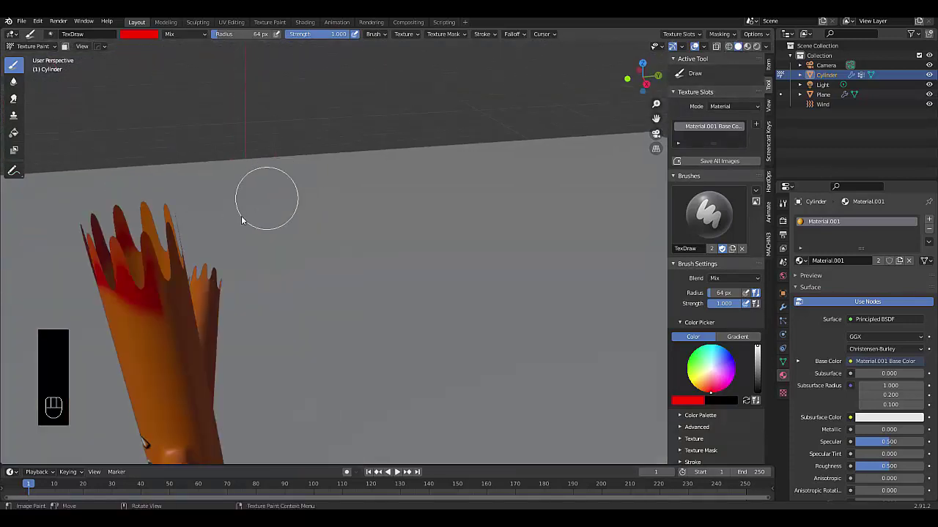
Paint the frayed tips of both arms red and orbit back to check the result
drag(220, 238, 217, 227)
drag(206, 230, 180, 227)
drag(150, 202, 152, 212)
drag(129, 225, 186, 218)
drag(175, 228, 122, 228)
drag(141, 256, 151, 221)
drag(136, 212, 164, 251)
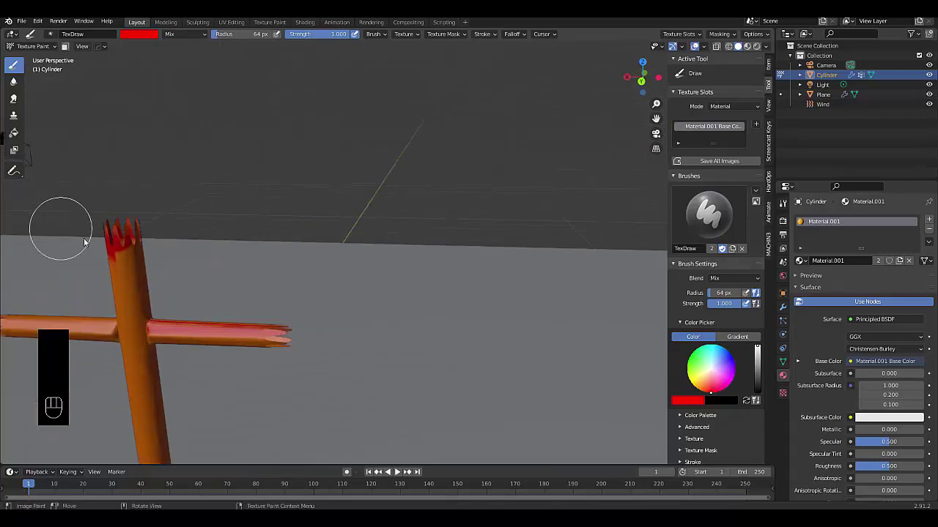
middle_click(181, 231)
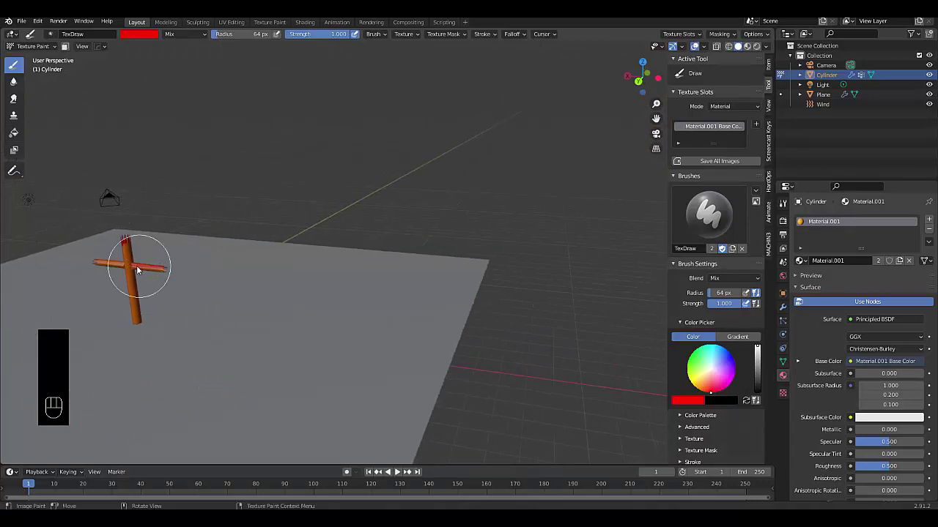
drag(144, 188, 110, 174)
drag(102, 175, 59, 166)
drag(100, 170, 133, 175)
drag(103, 190, 35, 180)
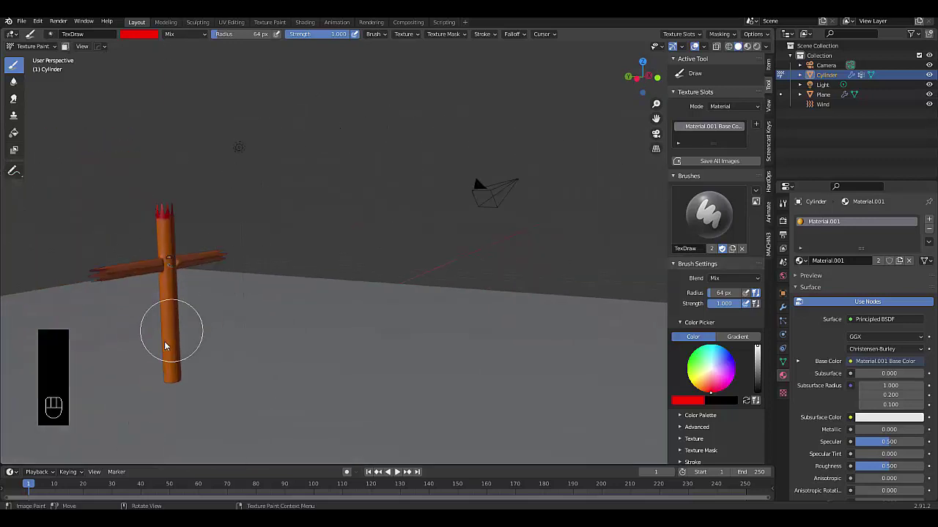
middle_click(127, 333)
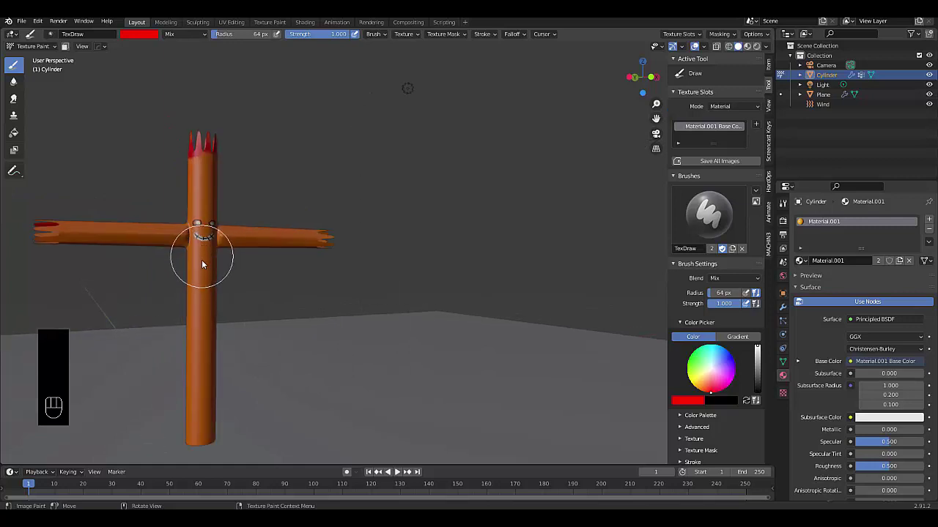
drag(185, 314, 197, 298)
Back in Object Mode, give the floor plane a new Glossy BSDF material with roughness 0.2
key(Tab)
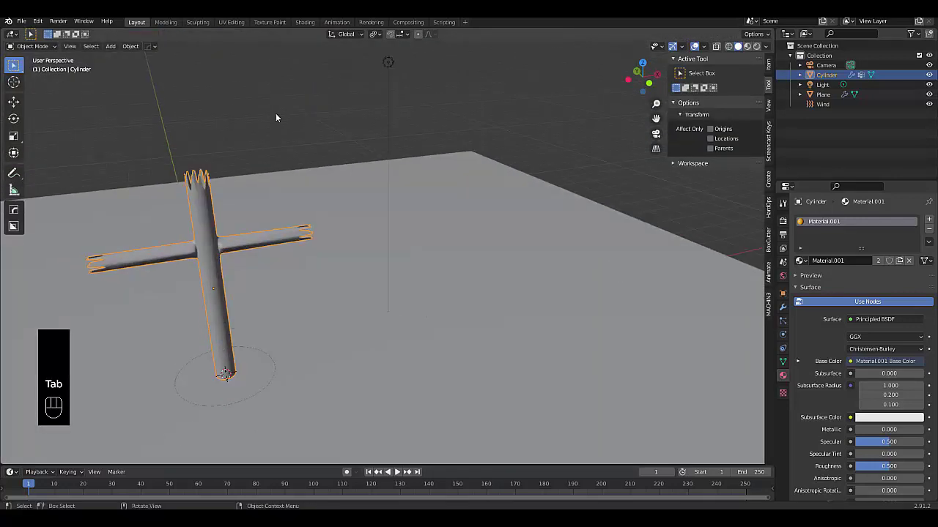
click(518, 271)
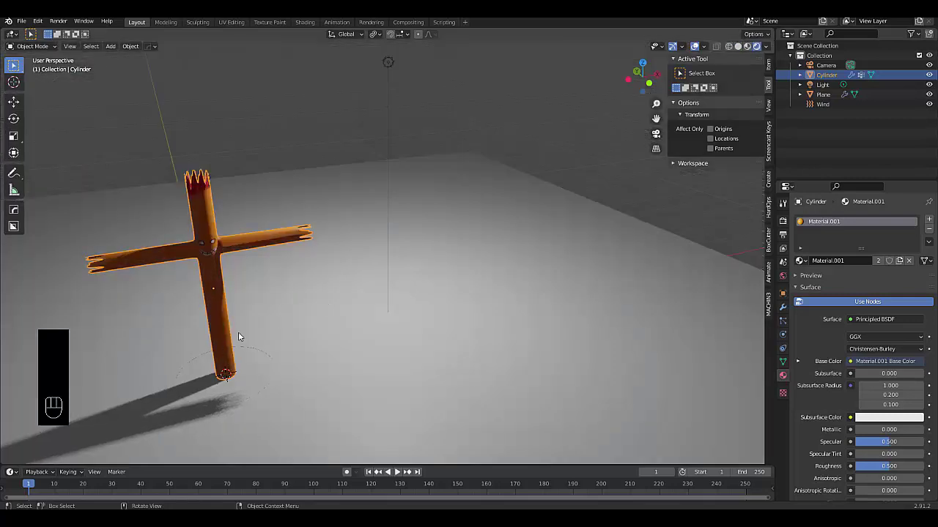
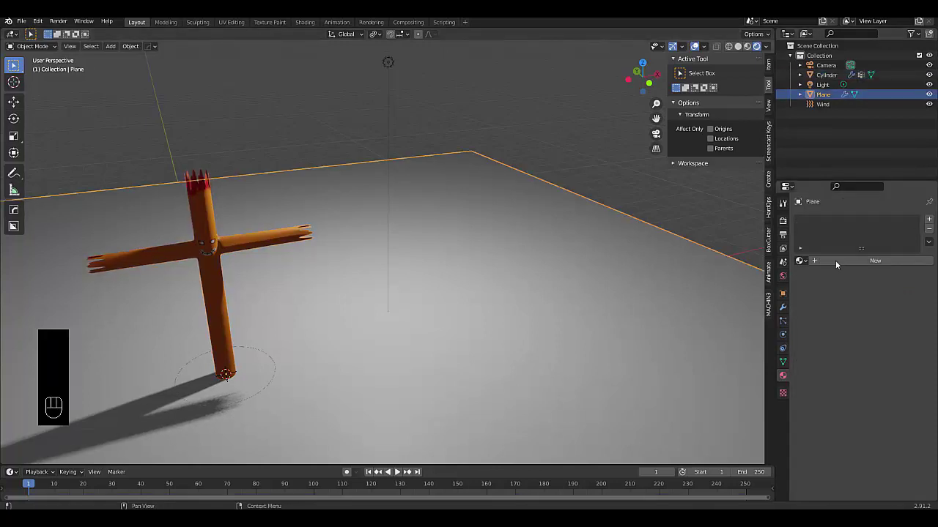
drag(835, 263, 850, 303)
drag(868, 324, 837, 216)
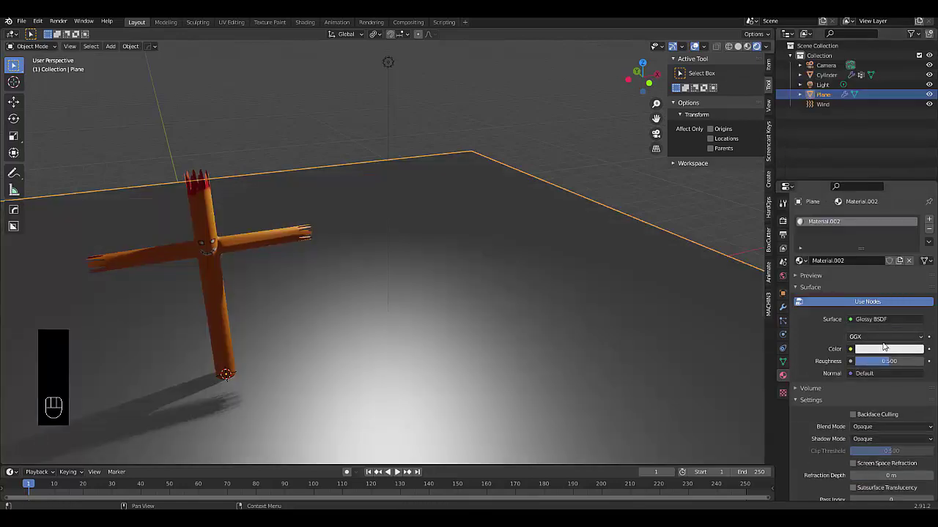
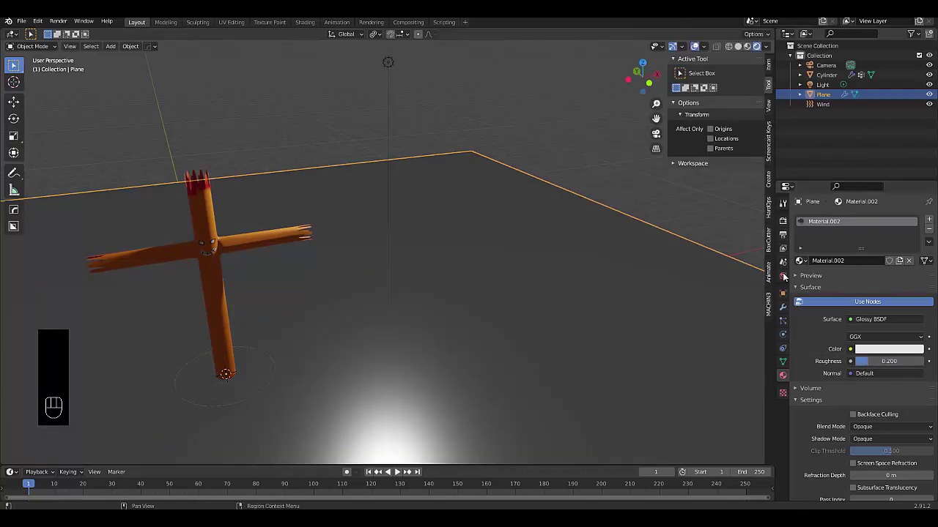
click(786, 273)
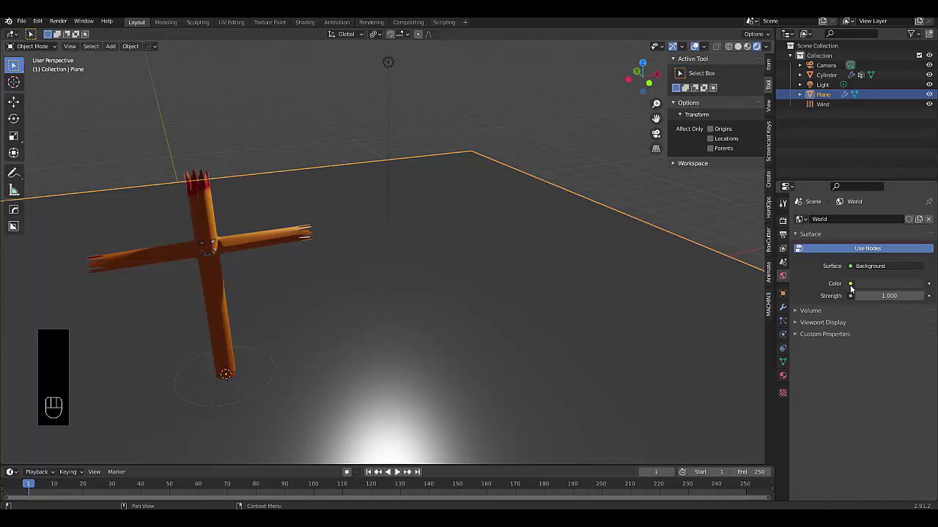
Load small_harbor_01_2k.hdr as the World's Environment Texture so the harbour lights the scene
drag(853, 284, 697, 323)
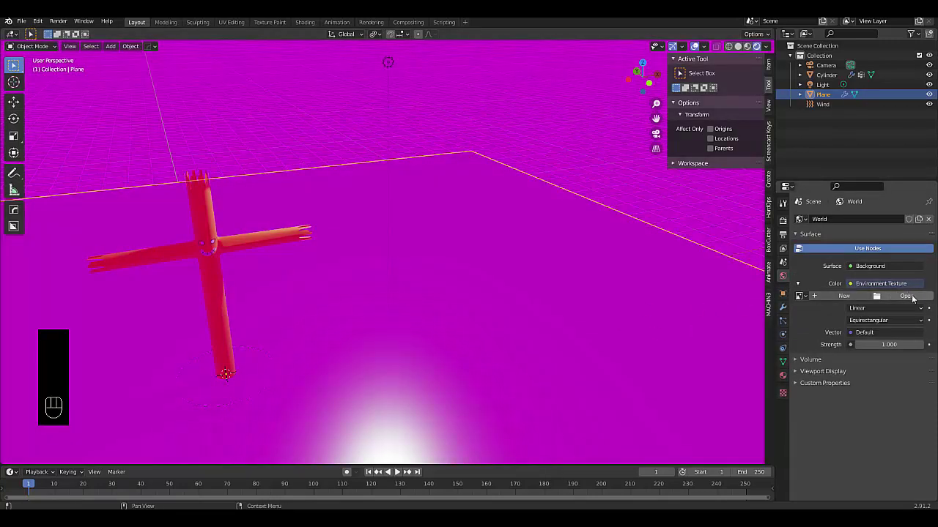
click(916, 297)
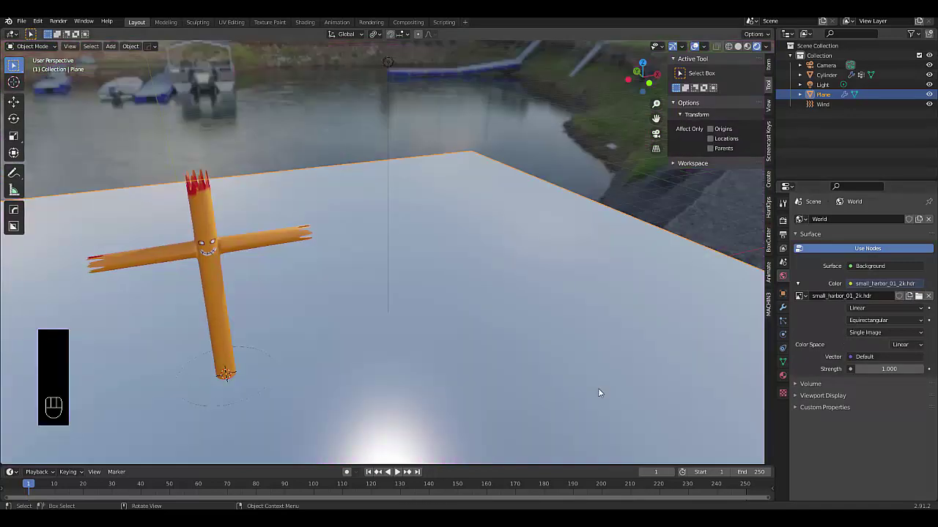
middle_click(321, 340)
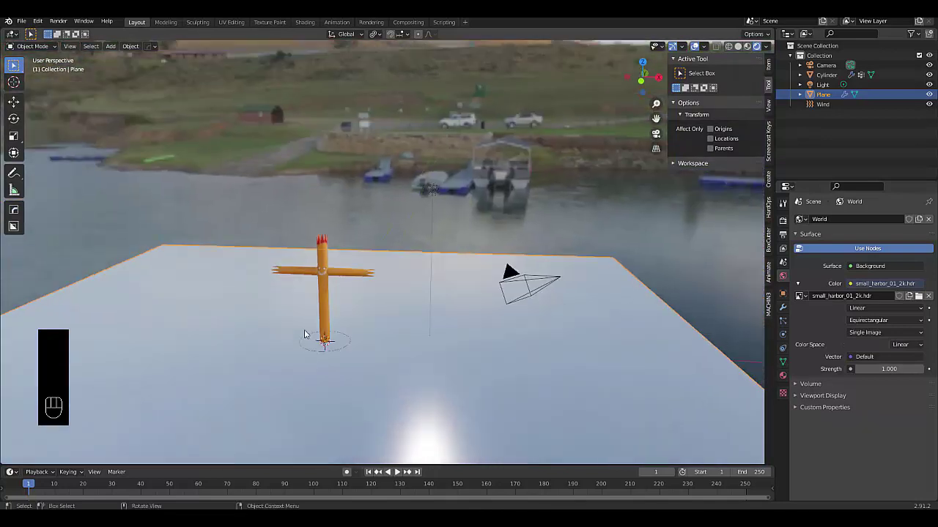
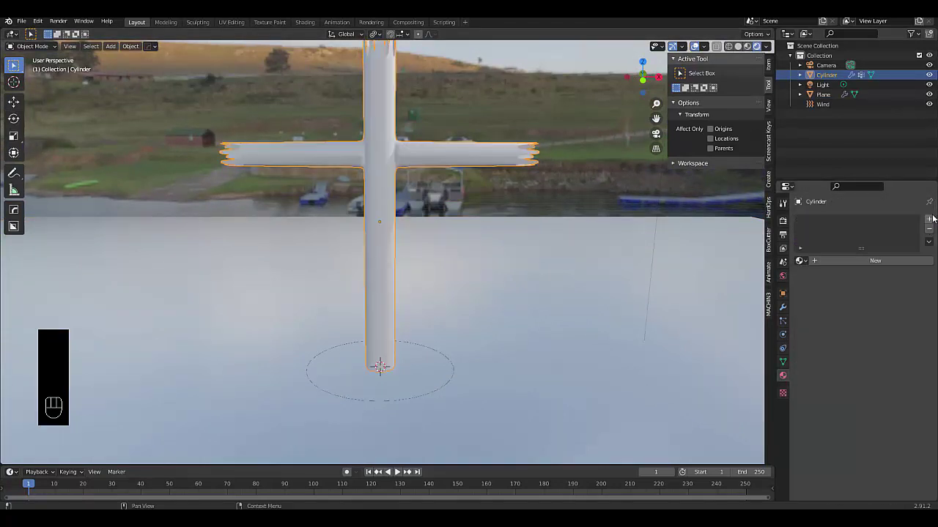
Give the tube's first material slot a Glossy BSDF shader with roughness 0.1
click(934, 216)
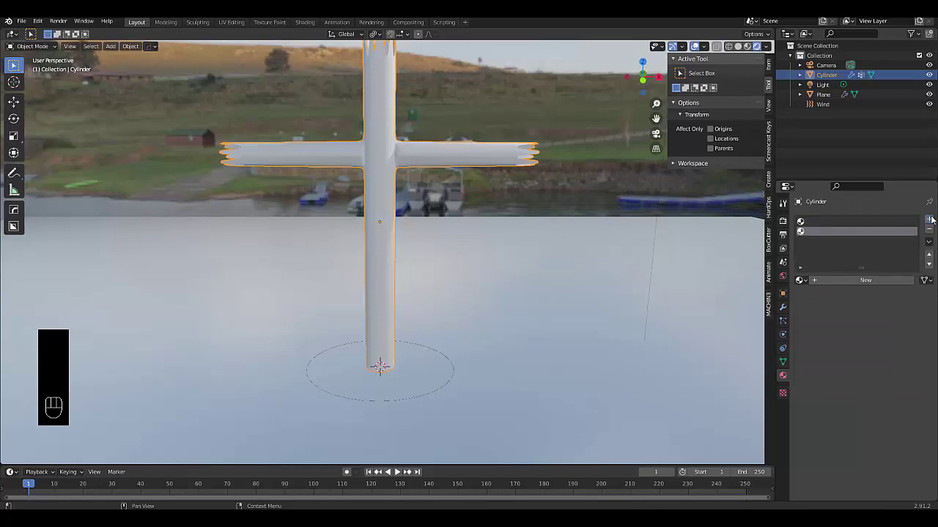
click(858, 224)
click(866, 276)
click(868, 278)
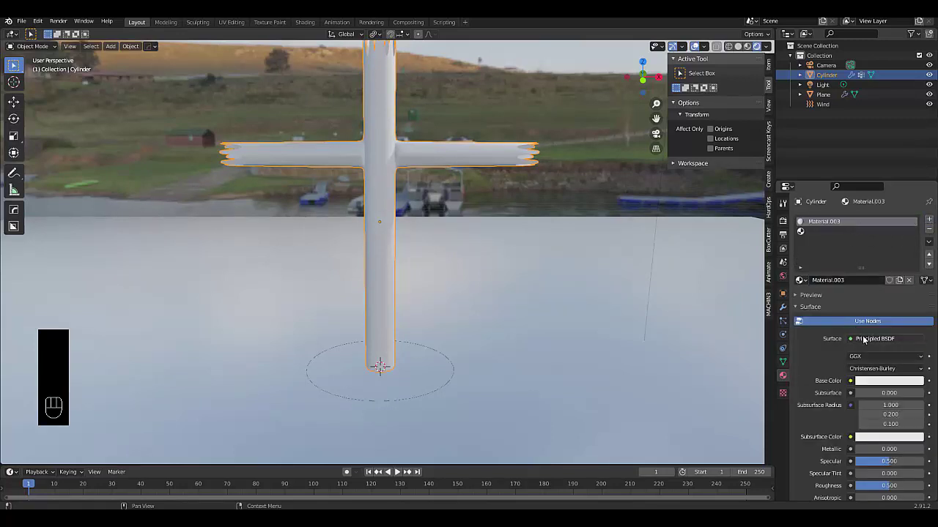
drag(866, 338, 810, 160)
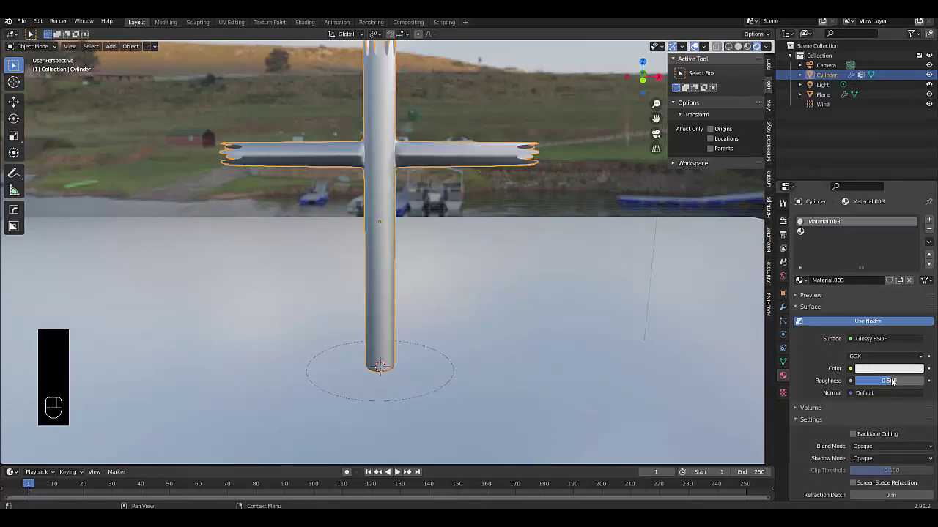
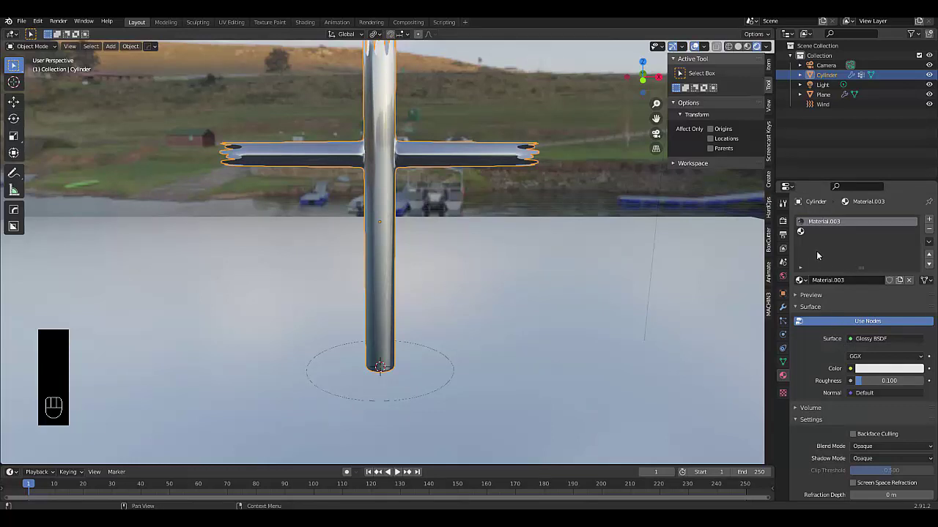
Add a second Emission material at strength 30 and assign it to the selected rings in Edit Mode
click(816, 230)
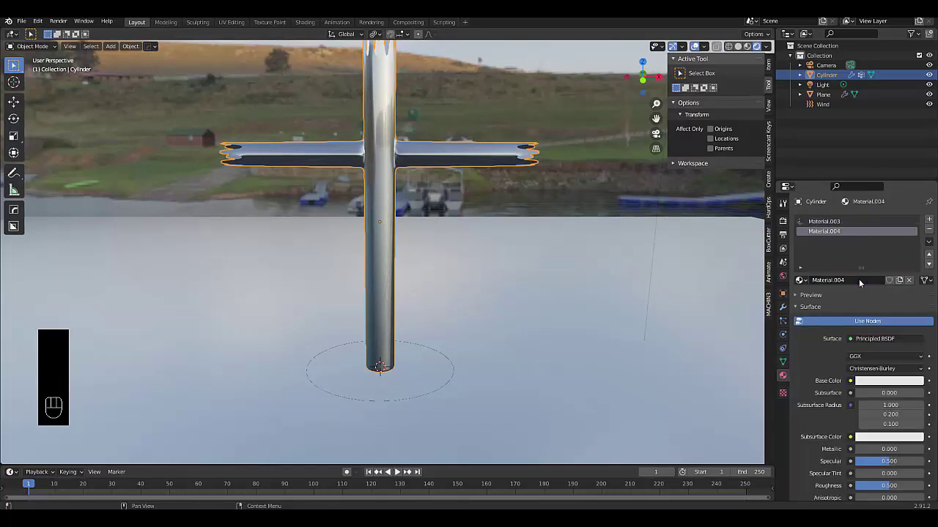
key(Tab)
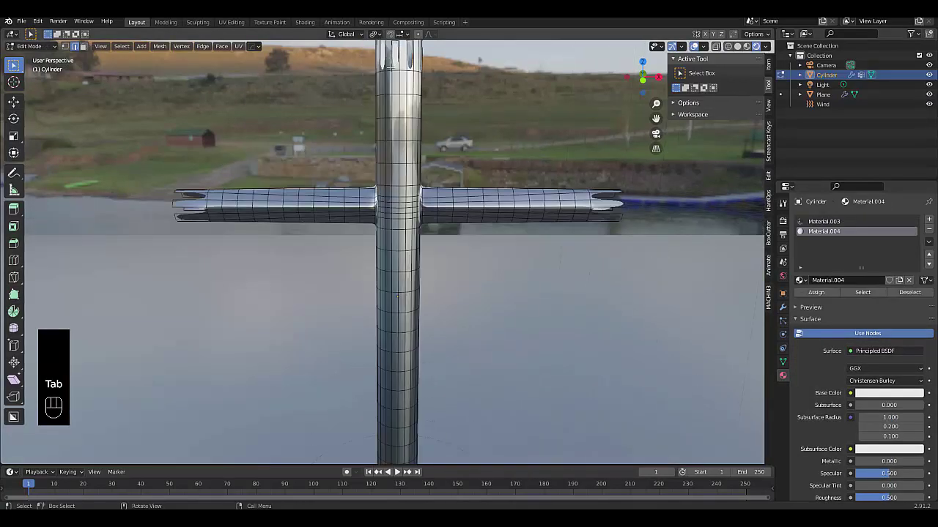
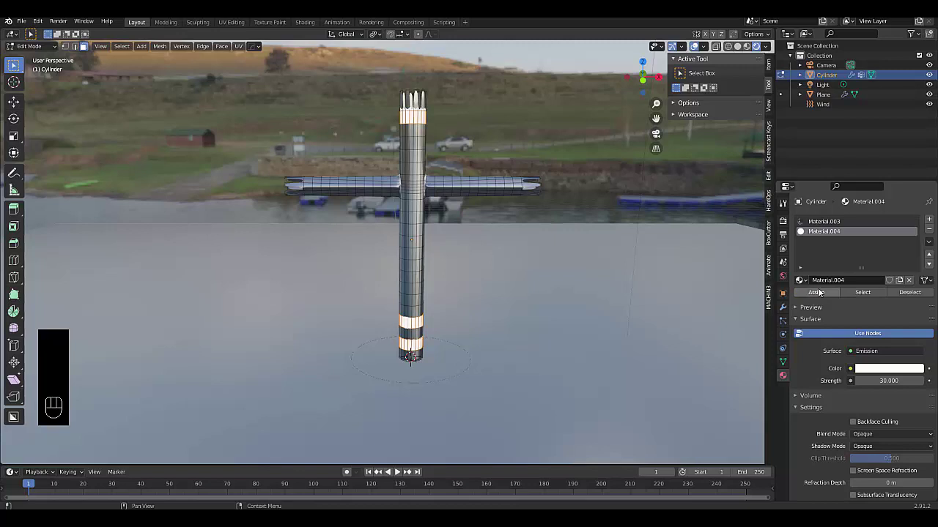
click(879, 371)
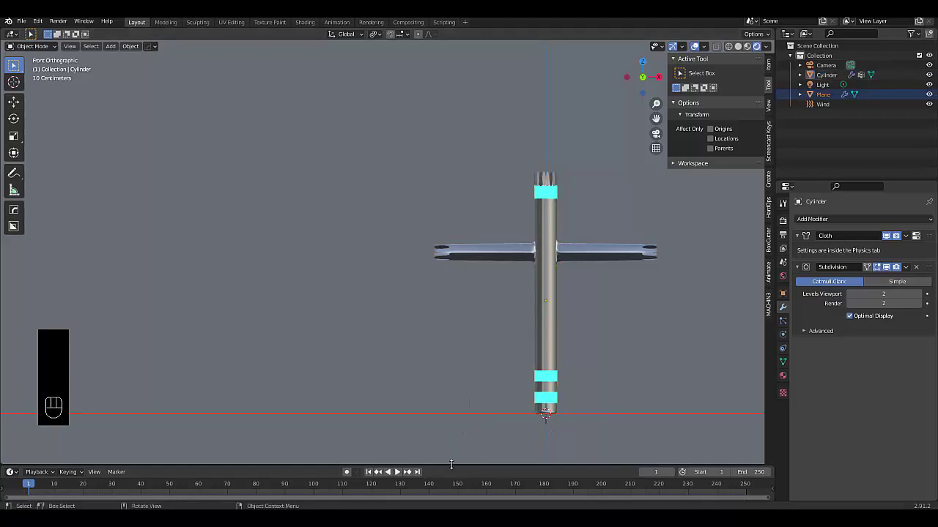
Select the wind field and play the animation to watch the noise-driven X rotation flap the cloth
drag(479, 457, 517, 445)
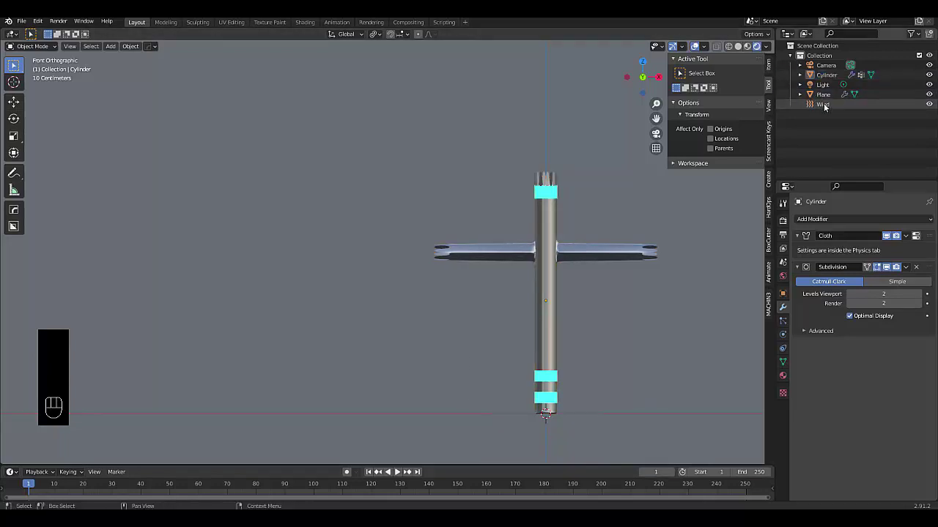
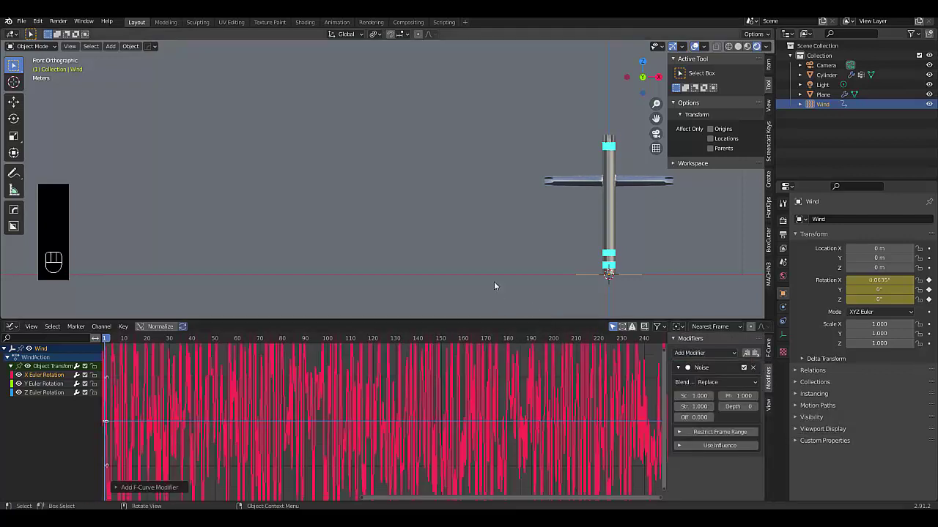
key(space)
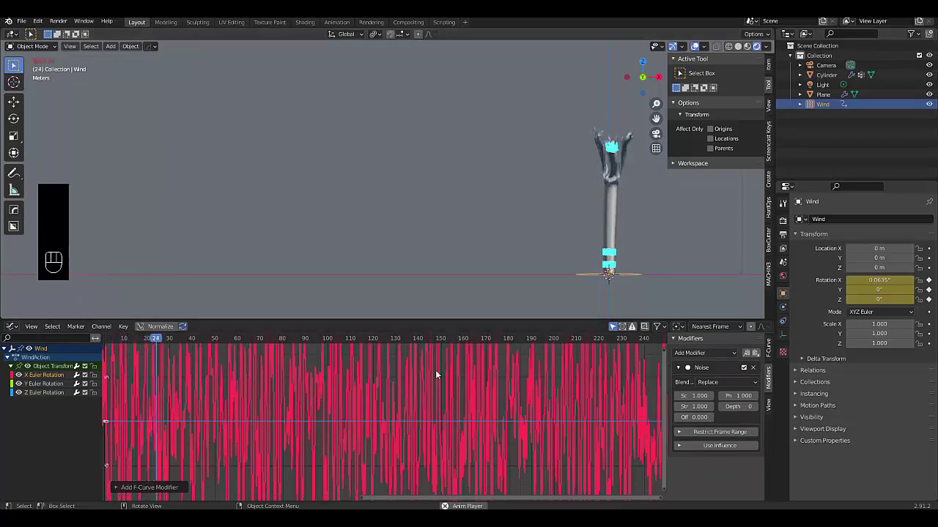
key(space)
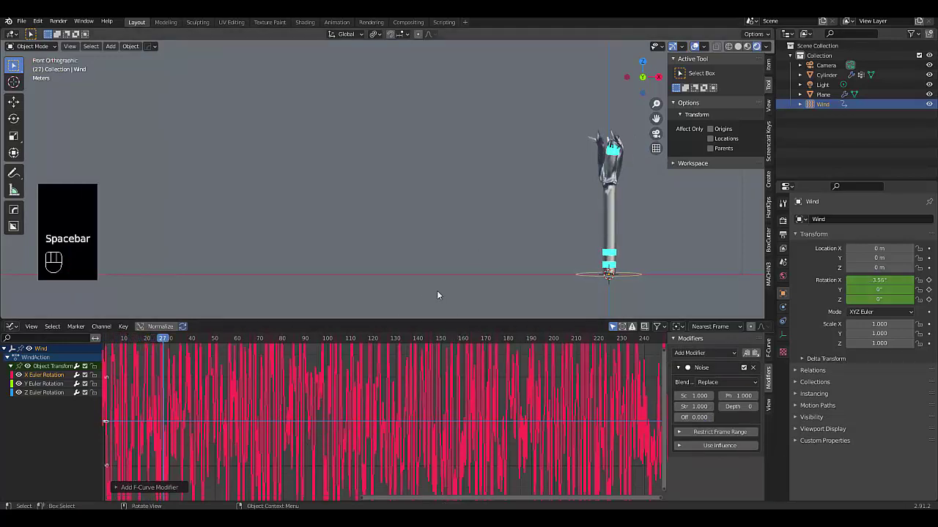
key(space)
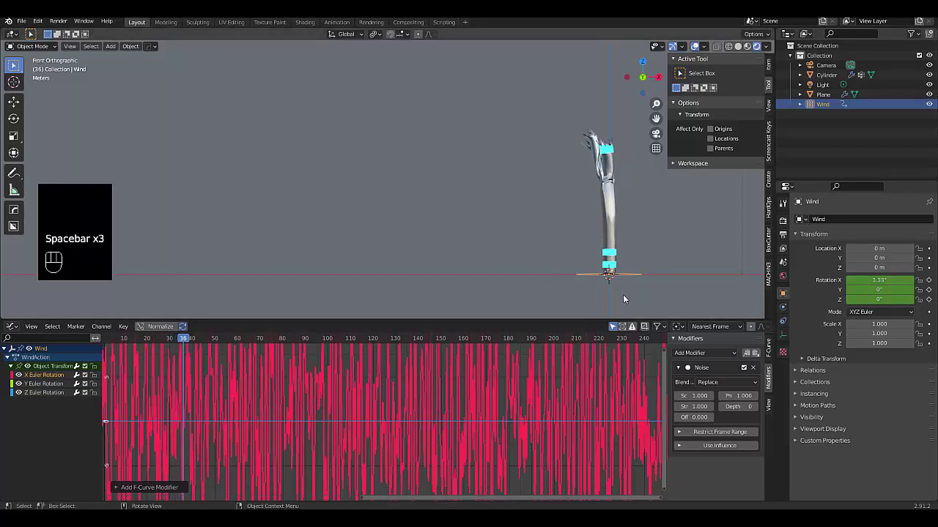
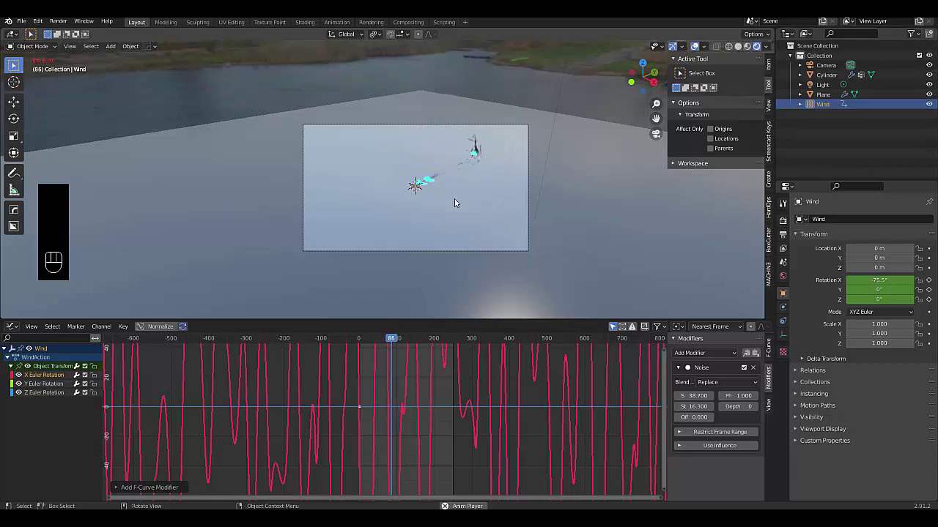
Stop playback with the tube man flattened on the collision floor plane
key(space)
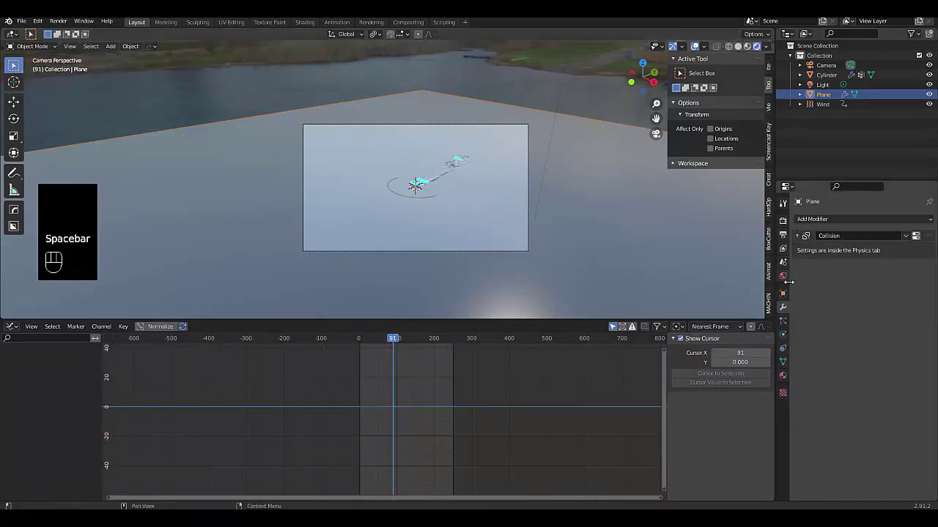
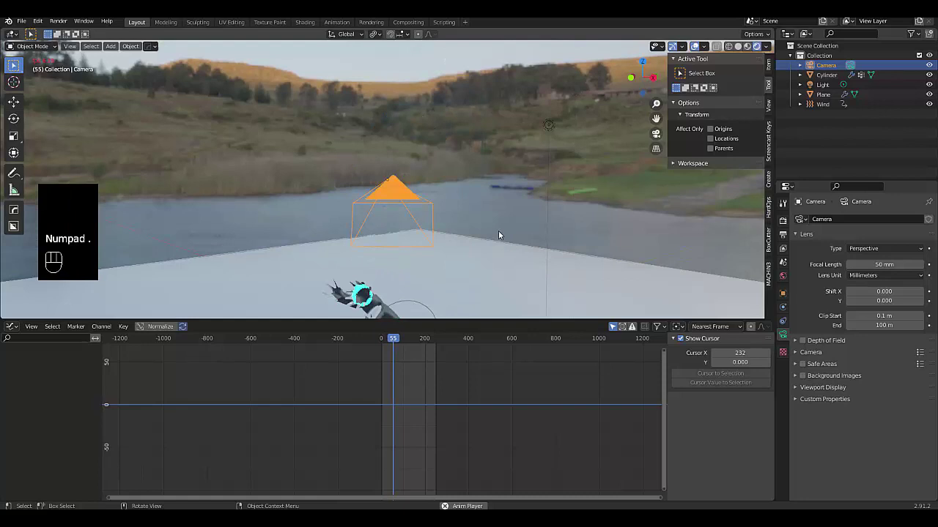
Split the viewport, view the scene orthographically and move the camera to frame the tube man
drag(532, 239, 357, 252)
key(KP_1)
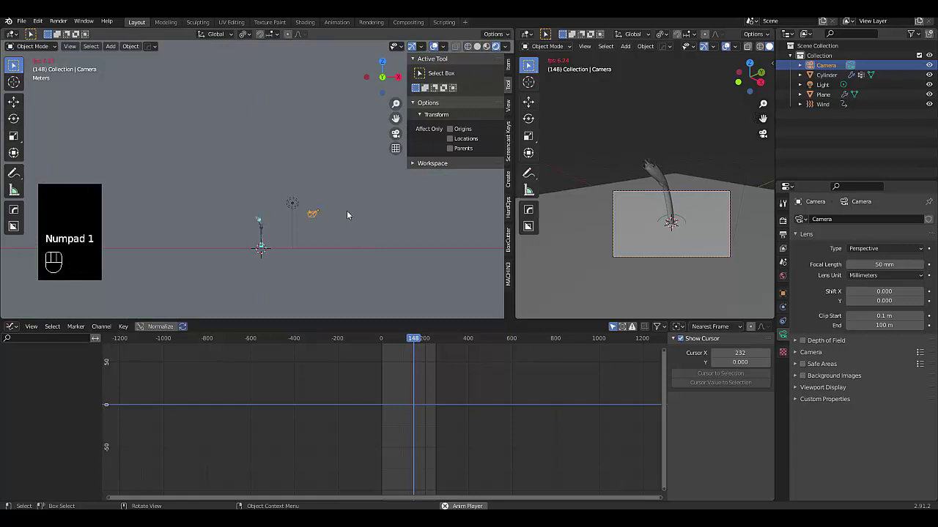
key(g)
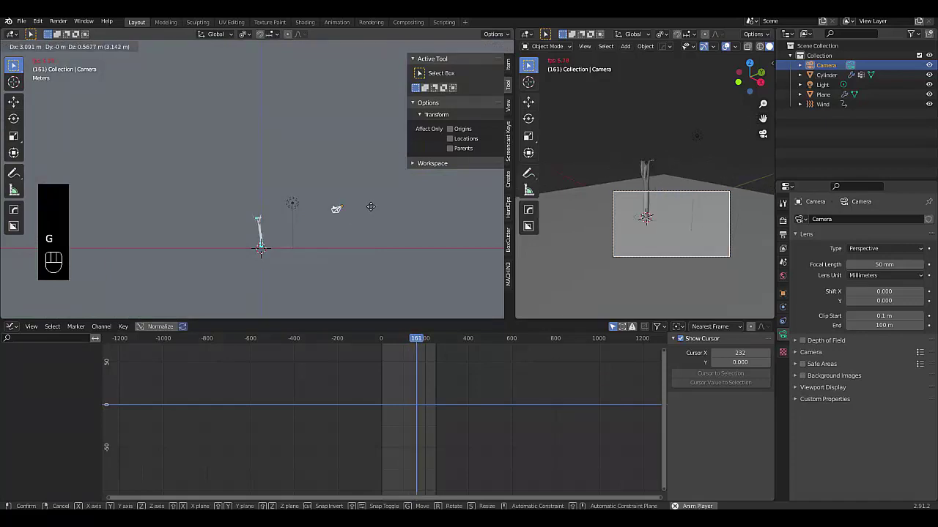
Toggle Ambient Occlusion back on in the Eevee render settings while viewing through the camera
key(KP_3)
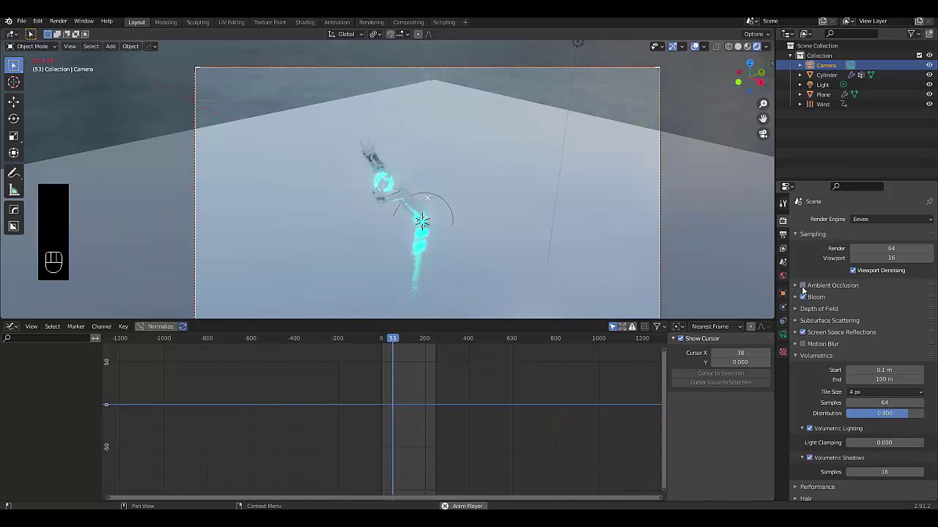
drag(807, 289, 879, 276)
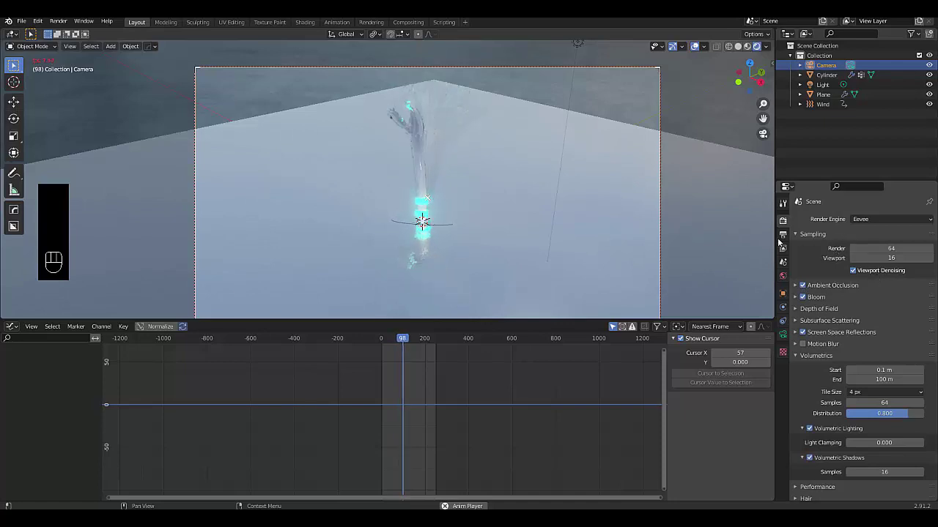